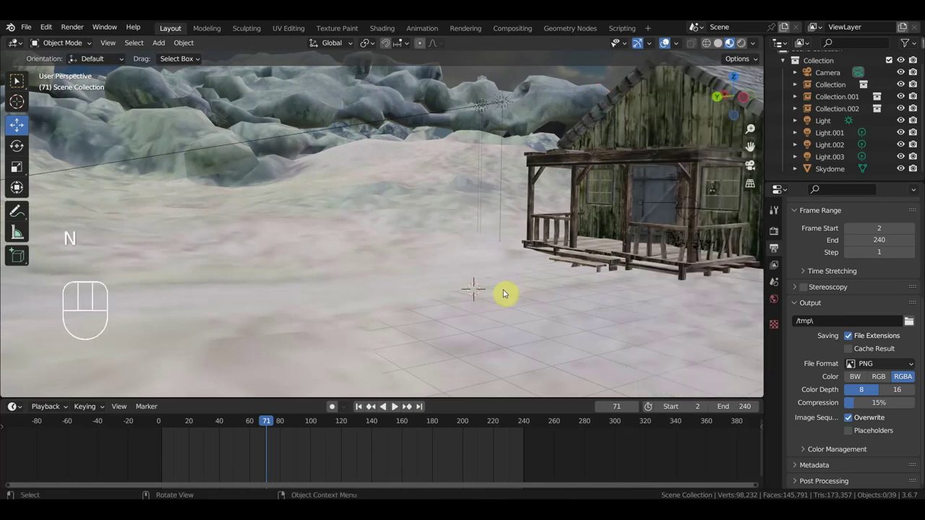
Step: Link the horse and kneeling man collection, placing it in front of the cabin porch
{"action": "left_click_drag", "start_coordinate": [32, 34], "coordinate": [80, 155]}
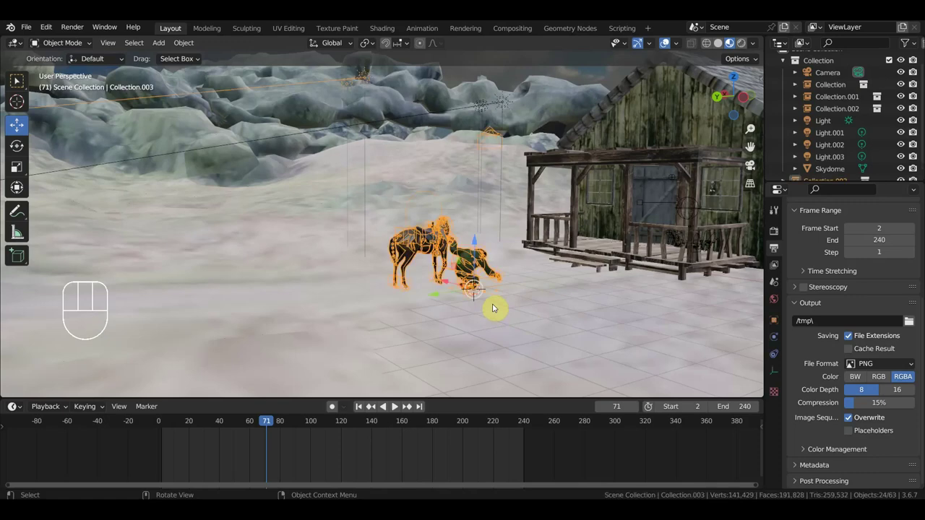
{"action": "left_click_drag", "start_coordinate": [484, 313], "coordinate": [326, 288]}
{"action": "left_click_drag", "start_coordinate": [411, 308], "coordinate": [641, 329]}
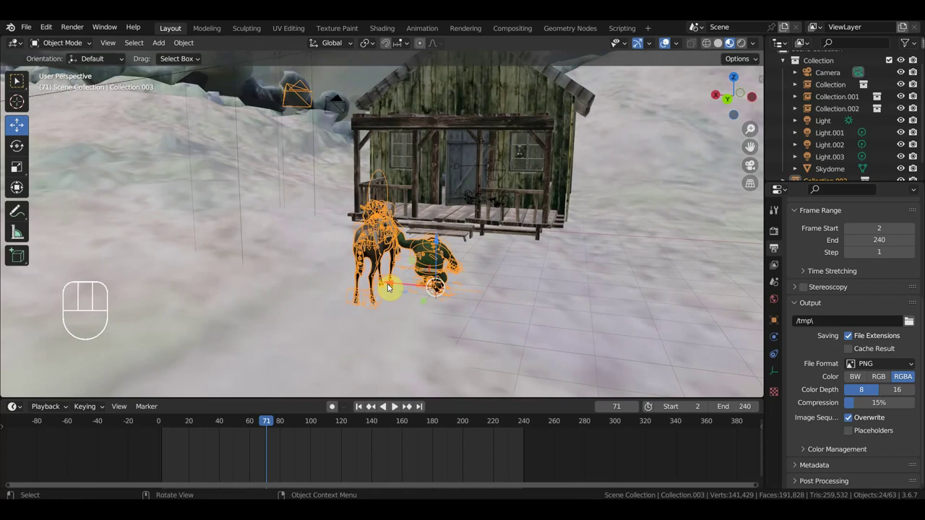
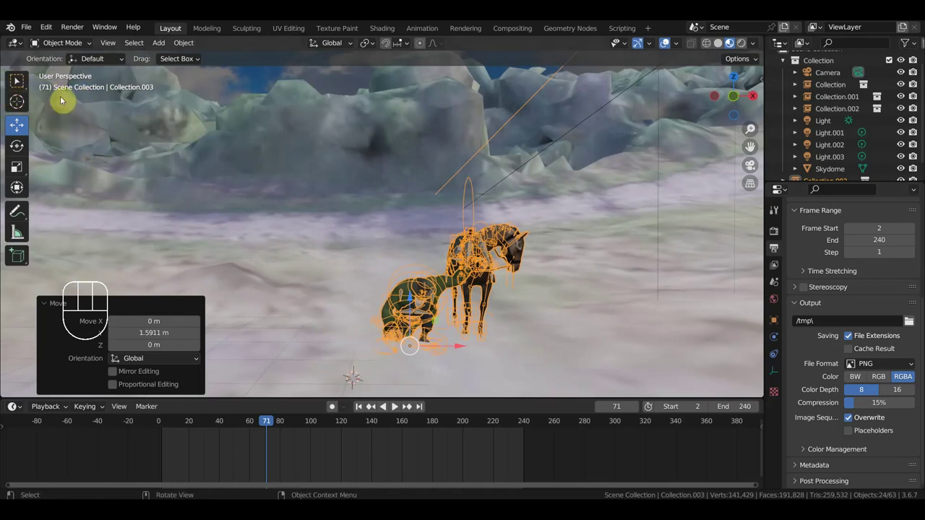
Step: Bring the cowboy-with-horse blend file's collection into the scene beside the horse and man
{"action": "left_click_drag", "start_coordinate": [29, 29], "coordinate": [68, 154]}
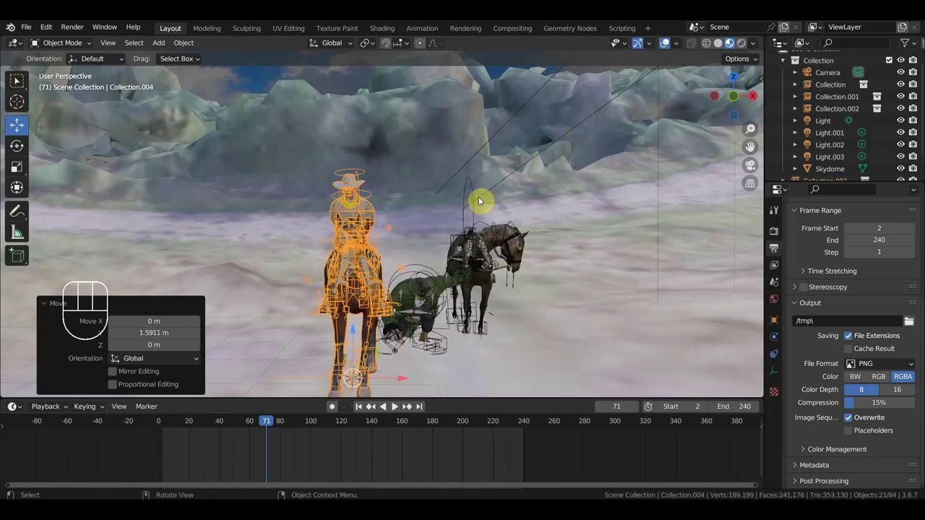
Step: Delete the linked cowboy-on-horseback rig and reopen linking inside the cowboy blend file
{"action": "key", "text": "Delete"}
{"action": "left_click_drag", "start_coordinate": [32, 29], "coordinate": [67, 156]}
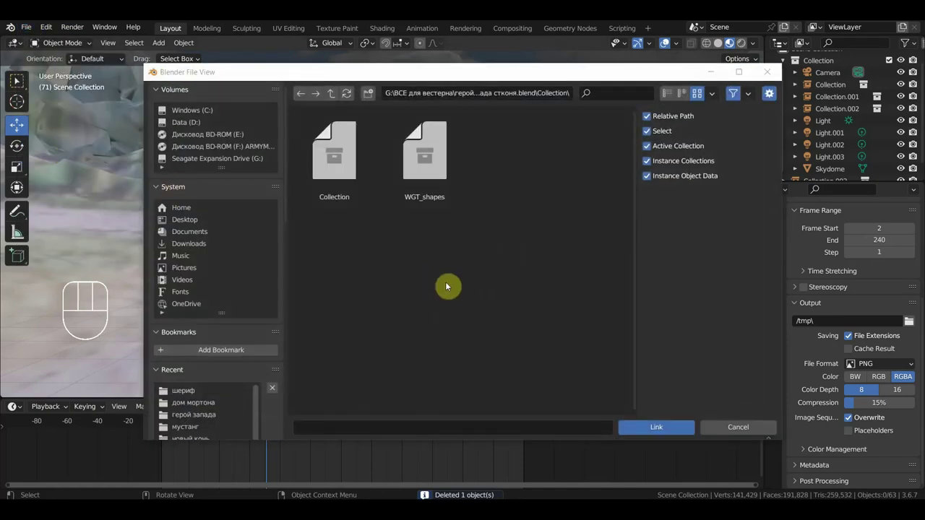
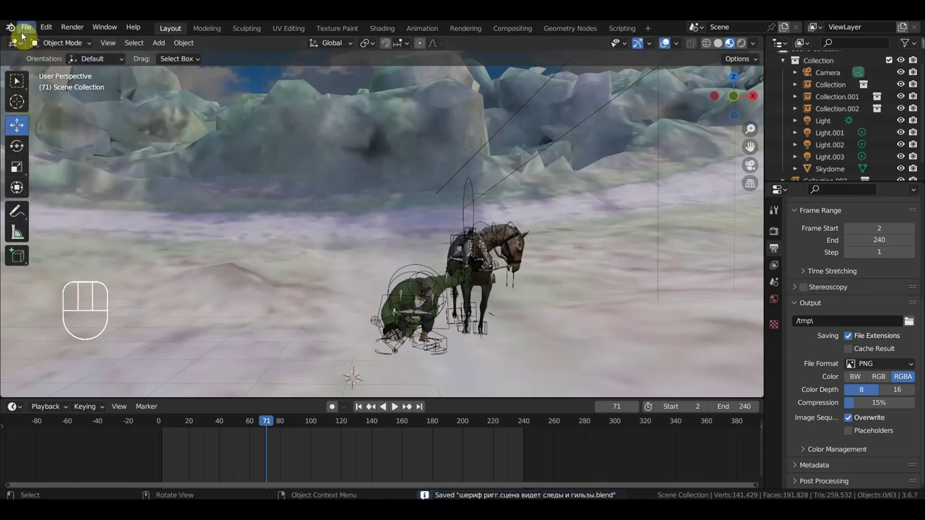
Step: Show the western hero blend files as preview thumbnails in the link browser
{"action": "left_click_drag", "start_coordinate": [30, 32], "coordinate": [61, 57]}
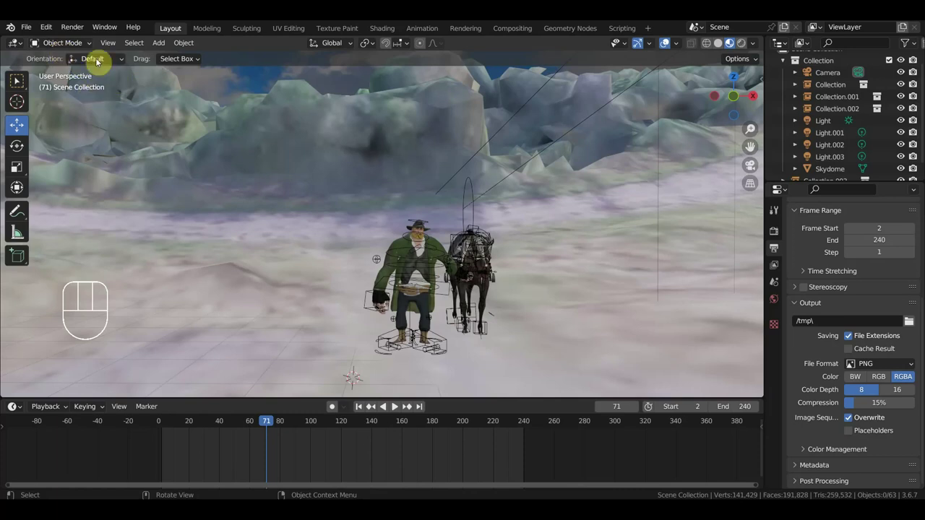
Step: Link the cowboy-and-horse rig and scale it down to match the saddled horse and kneeling man
{"action": "left_click_drag", "start_coordinate": [34, 33], "coordinate": [73, 154]}
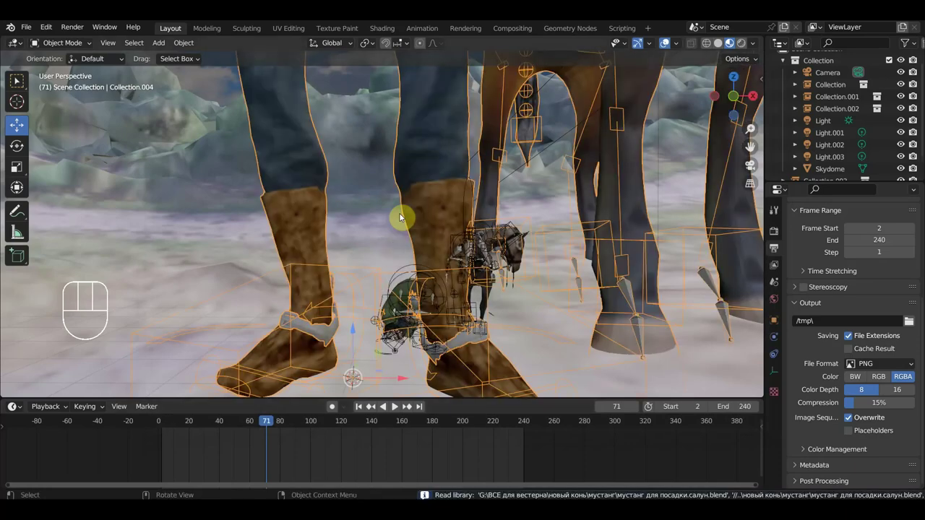
{"action": "key", "text": "s"}
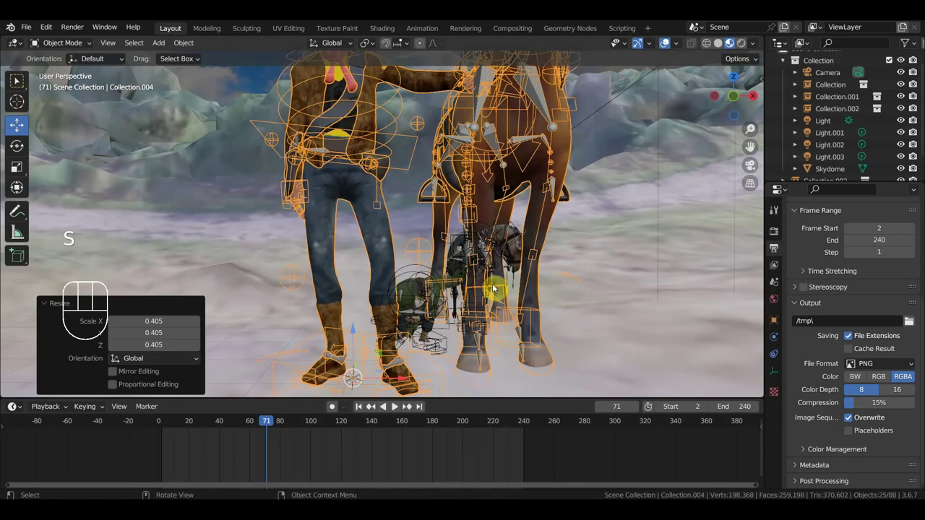
{"action": "key", "text": "s"}
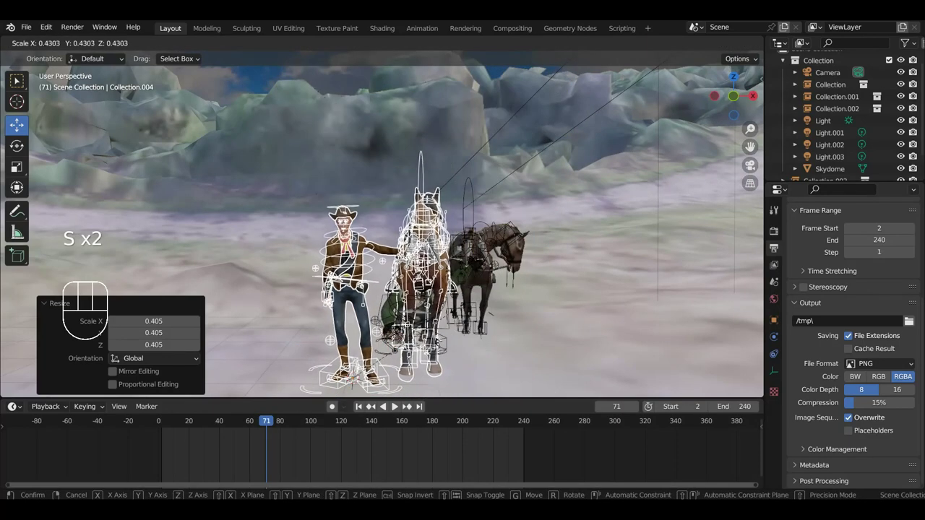
{"action": "key", "text": "s"}
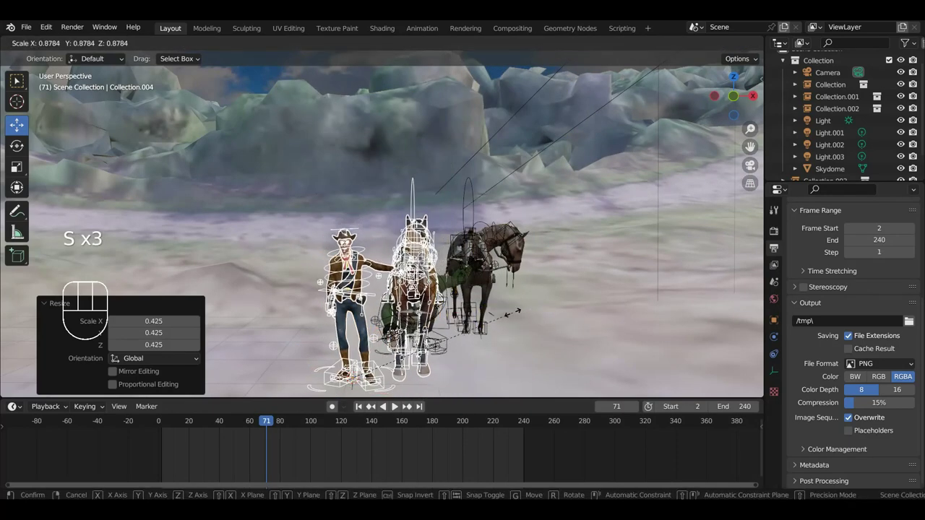
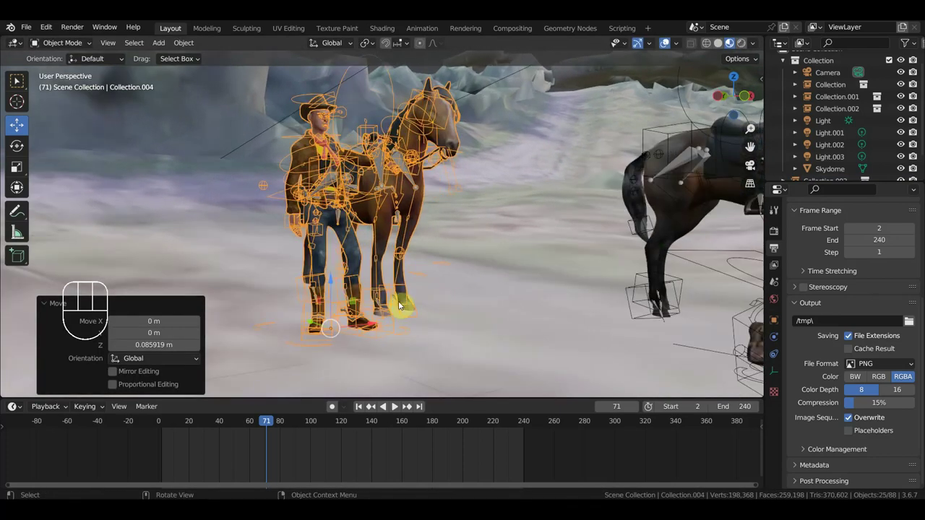
Step: Orbit the view to check the cowboy rig standing on its own spot in the snow
{"action": "left_click_drag", "start_coordinate": [411, 300], "coordinate": [366, 294]}
{"action": "middle_click", "coordinate": [477, 293]}
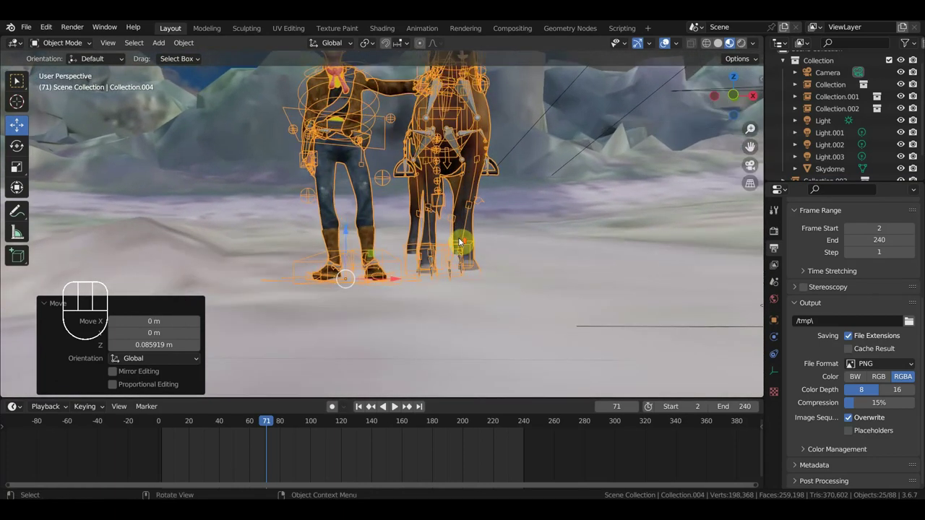
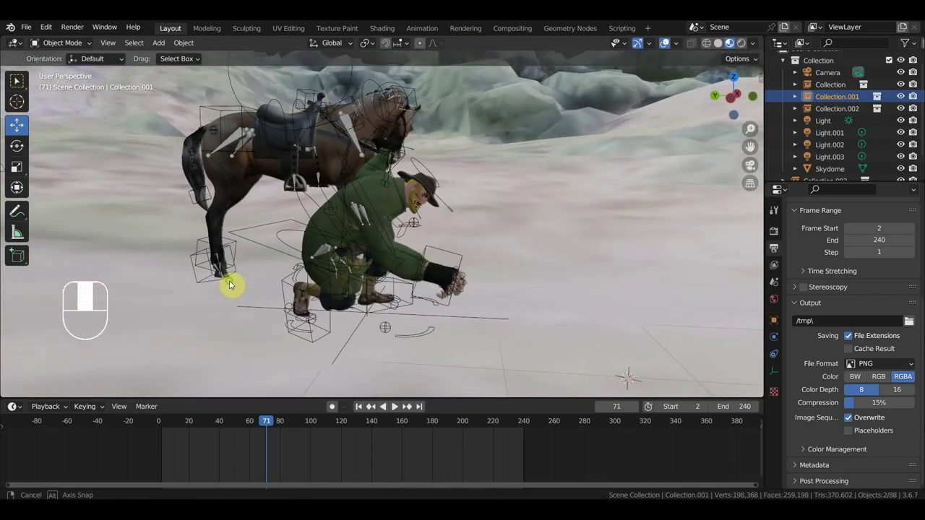
{"action": "middle_click", "coordinate": [495, 297]}
{"action": "middle_click", "coordinate": [467, 273]}
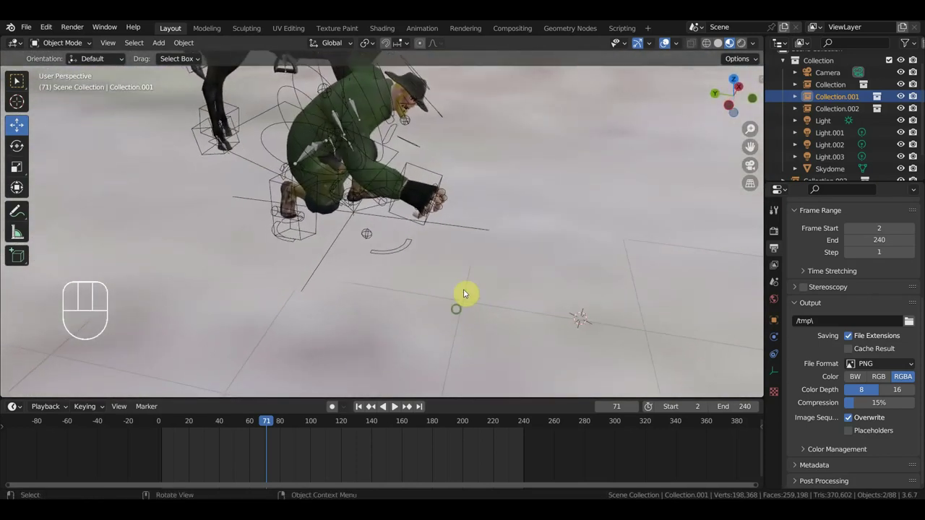
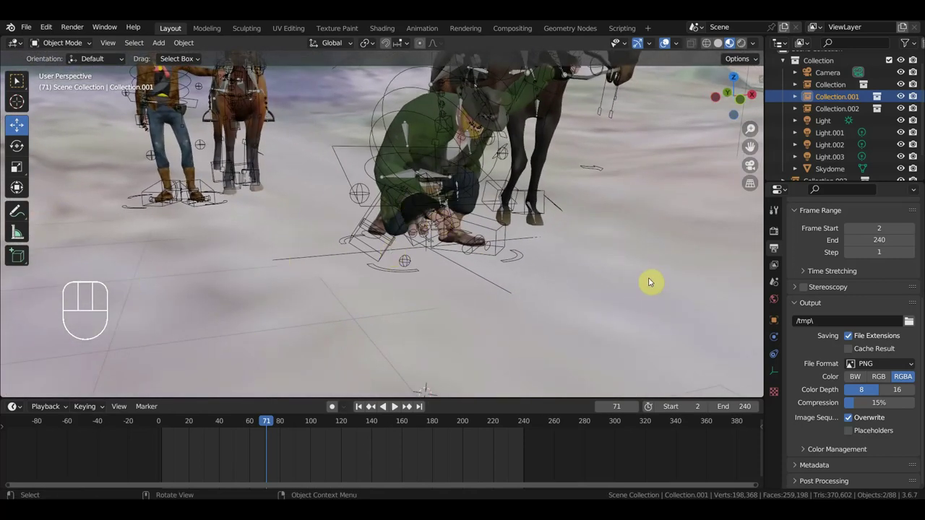
{"action": "left_click_drag", "start_coordinate": [454, 315], "coordinate": [577, 302]}
{"action": "middle_click", "coordinate": [501, 286]}
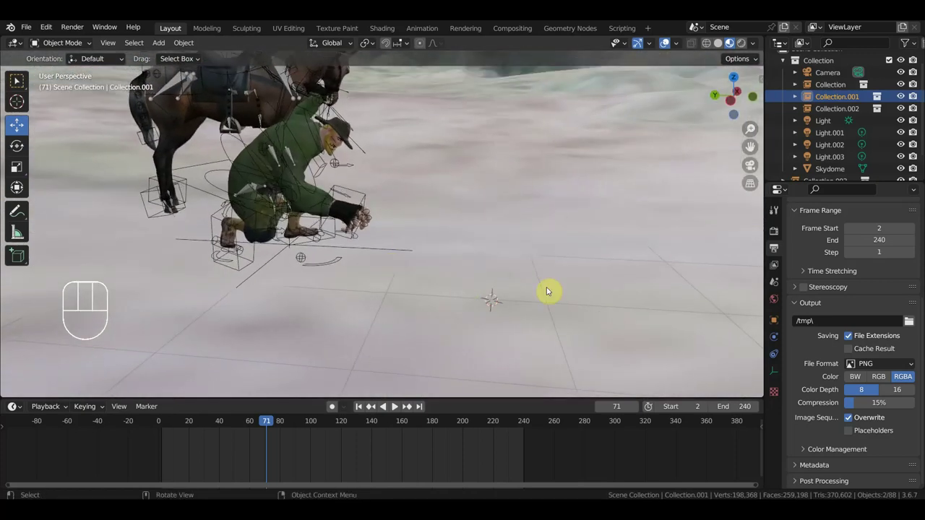
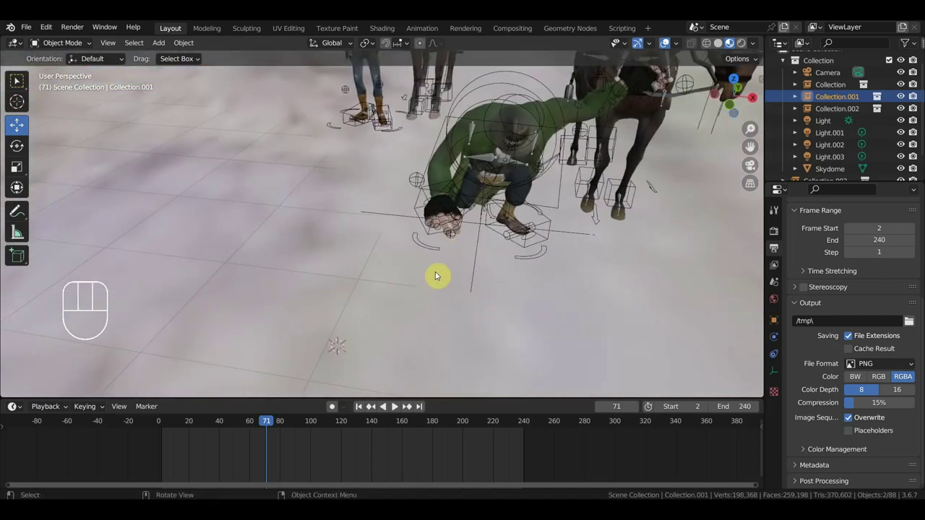
{"action": "left_click", "coordinate": [353, 260]}
{"action": "middle_click", "coordinate": [334, 258]}
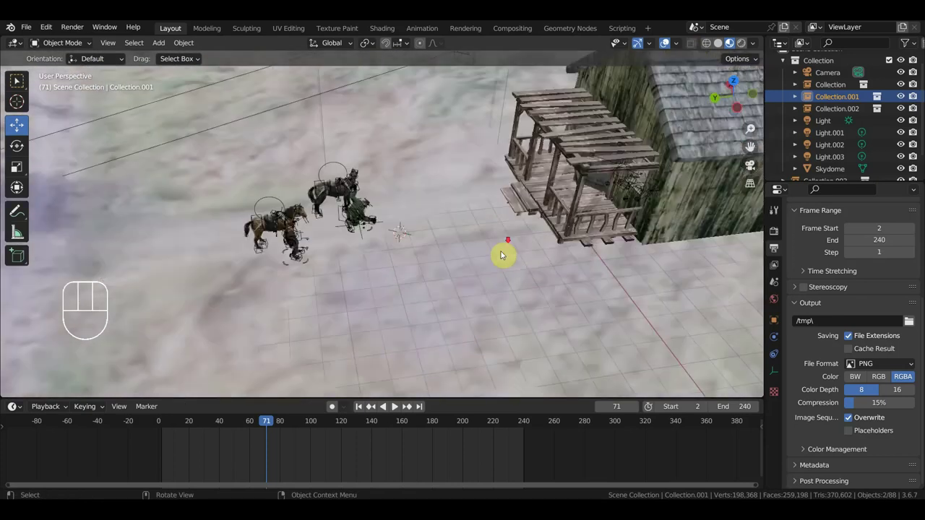
{"action": "middle_click", "coordinate": [481, 284]}
{"action": "left_click", "coordinate": [538, 281]}
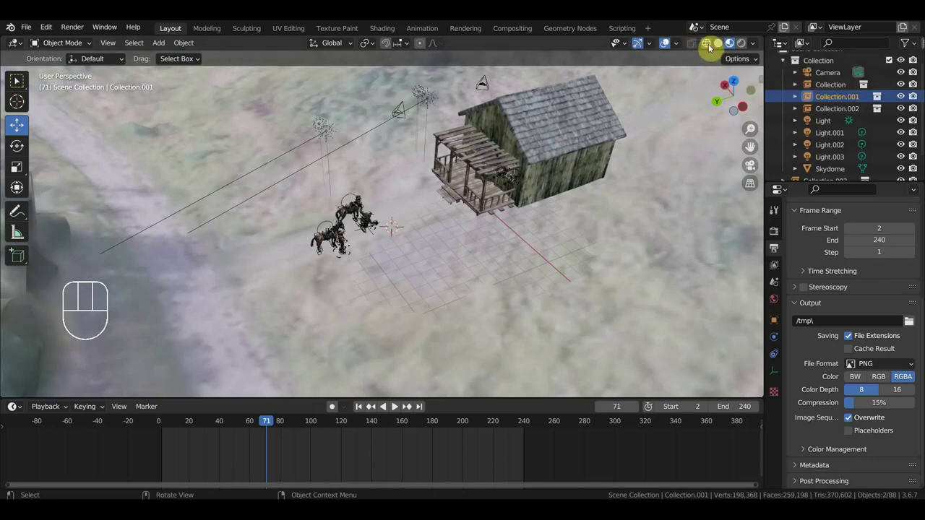
{"action": "left_click", "coordinate": [713, 48]}
{"action": "middle_click", "coordinate": [516, 226]}
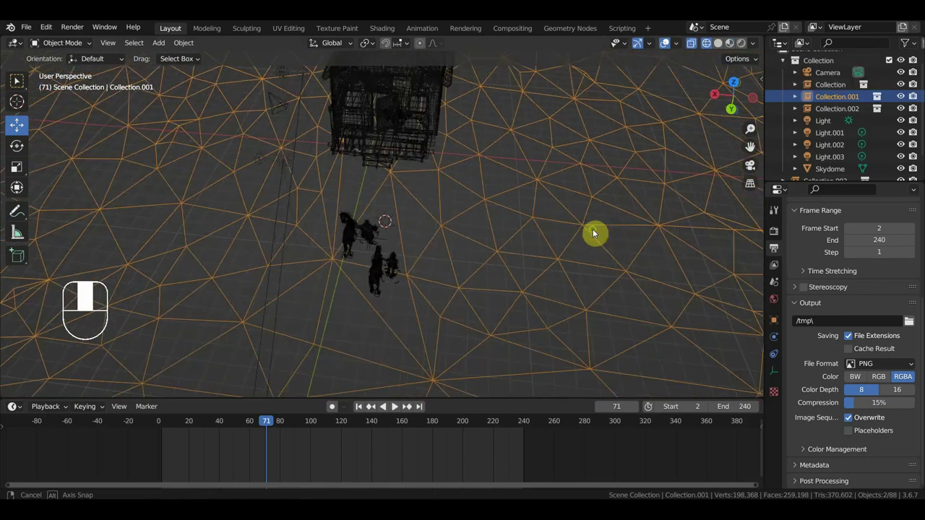
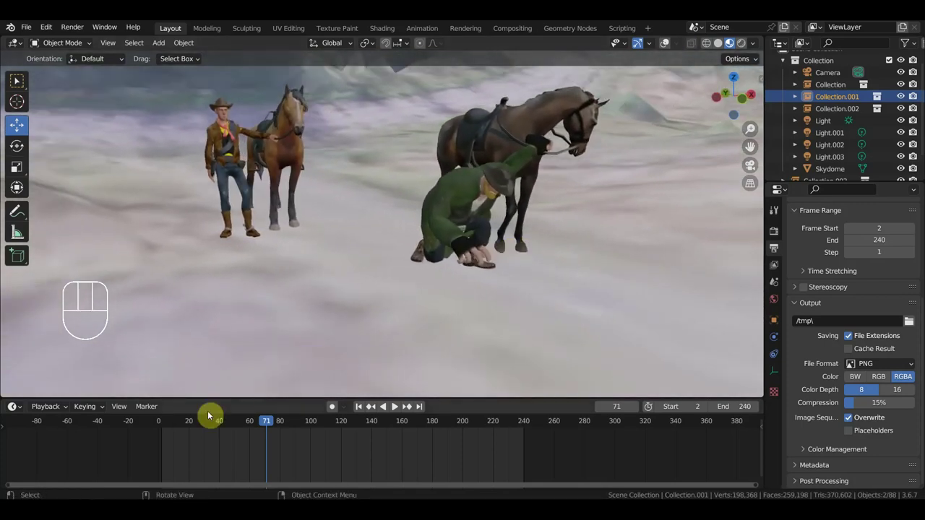
{"action": "left_click", "coordinate": [170, 426]}
{"action": "left_click_drag", "start_coordinate": [182, 428], "coordinate": [326, 320]}
{"action": "middle_click", "coordinate": [357, 315]}
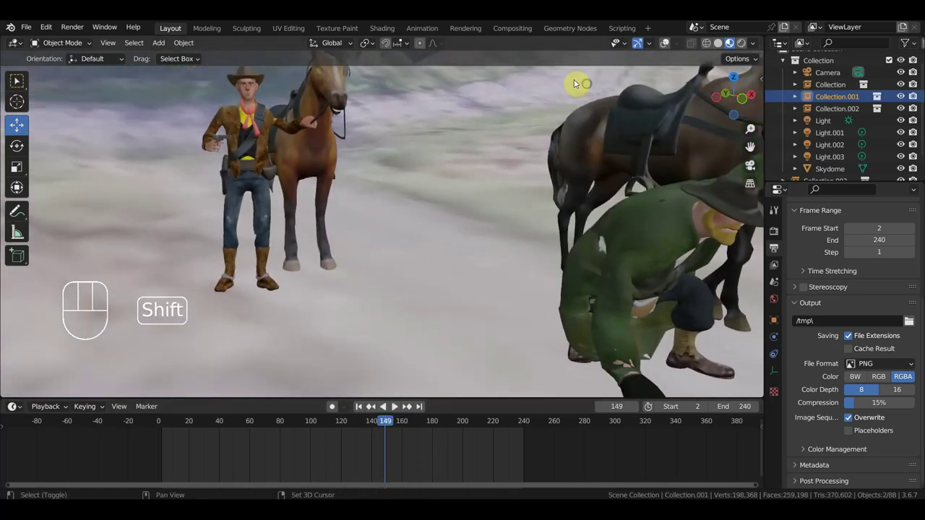
{"action": "middle_click", "coordinate": [420, 162]}
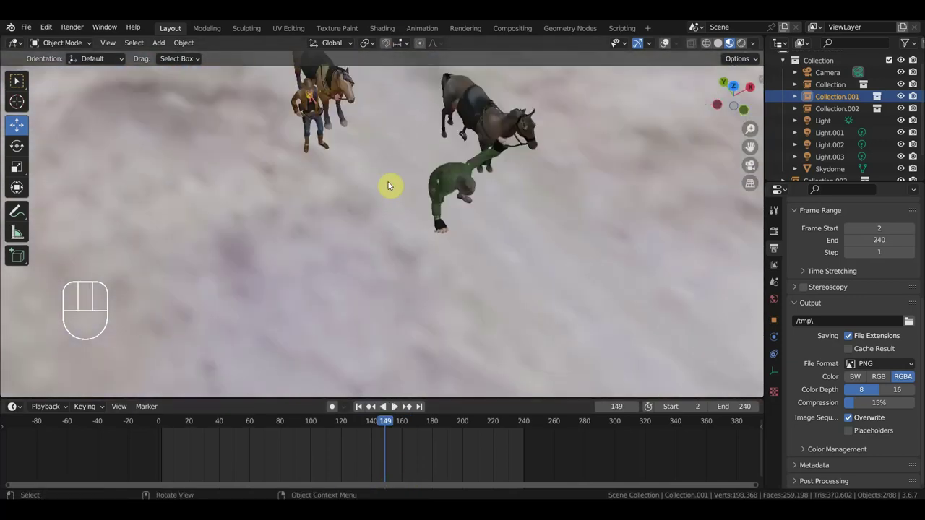
{"action": "middle_click", "coordinate": [359, 151]}
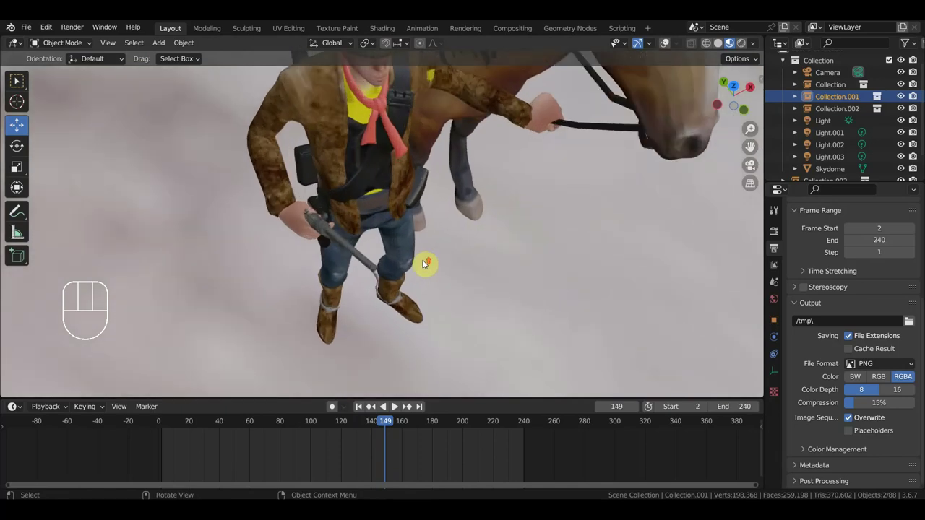
{"action": "middle_click", "coordinate": [479, 253]}
{"action": "middle_click", "coordinate": [457, 224]}
{"action": "middle_click", "coordinate": [428, 177]}
{"action": "left_click_drag", "start_coordinate": [388, 184], "coordinate": [287, 187]}
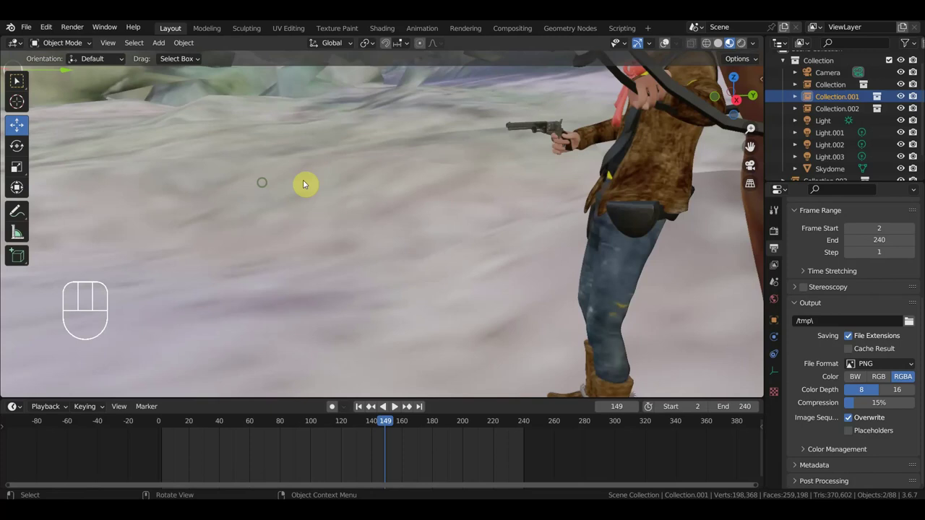
{"action": "left_click_drag", "start_coordinate": [326, 186], "coordinate": [529, 177]}
{"action": "middle_click", "coordinate": [508, 183]}
{"action": "middle_click", "coordinate": [415, 169]}
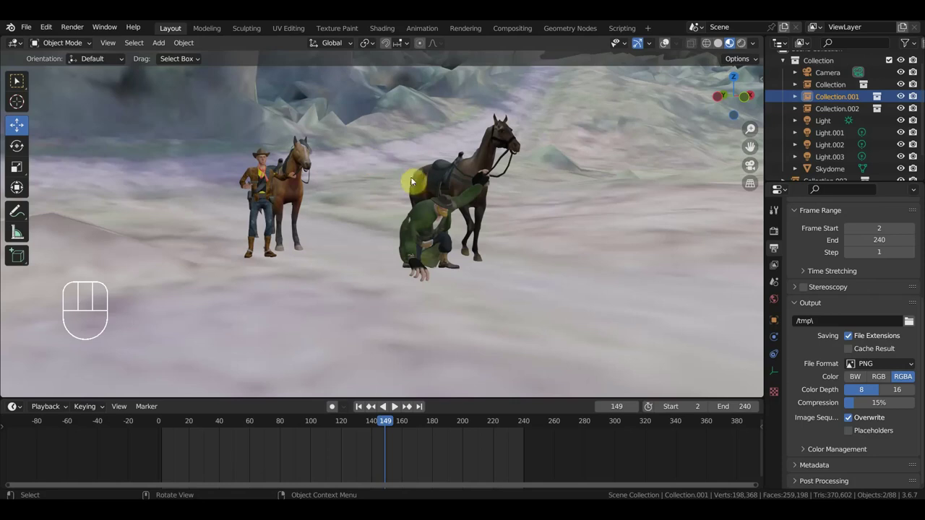
{"action": "middle_click", "coordinate": [485, 279]}
{"action": "middle_click", "coordinate": [463, 267]}
{"action": "middle_click", "coordinate": [362, 305]}
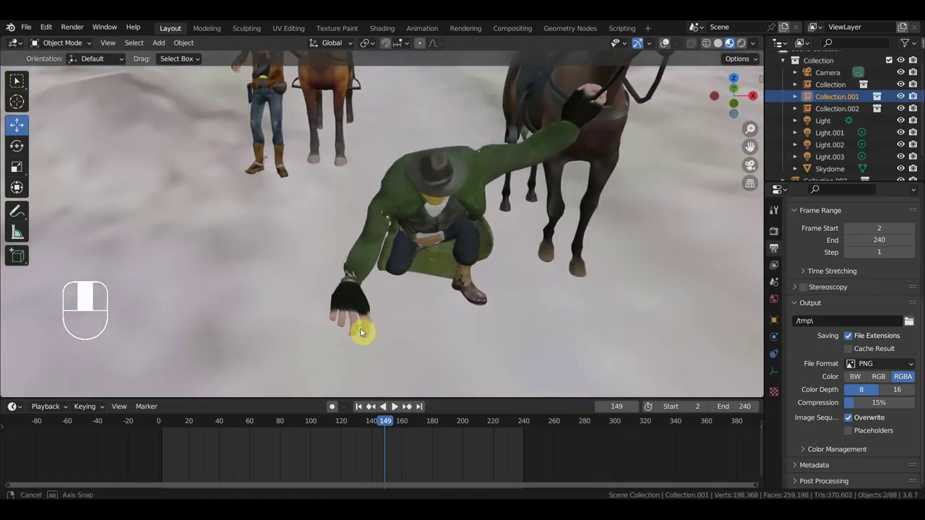
{"action": "middle_click", "coordinate": [356, 285]}
{"action": "middle_click", "coordinate": [446, 256]}
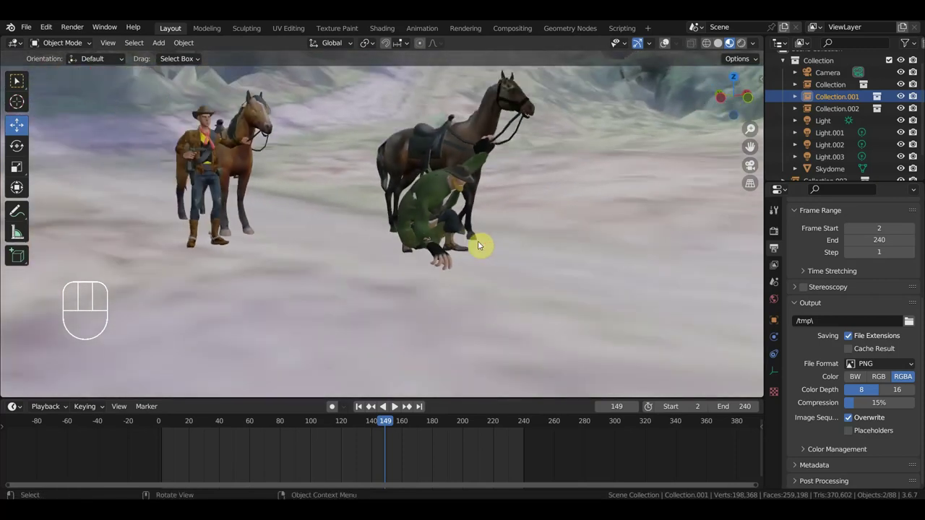
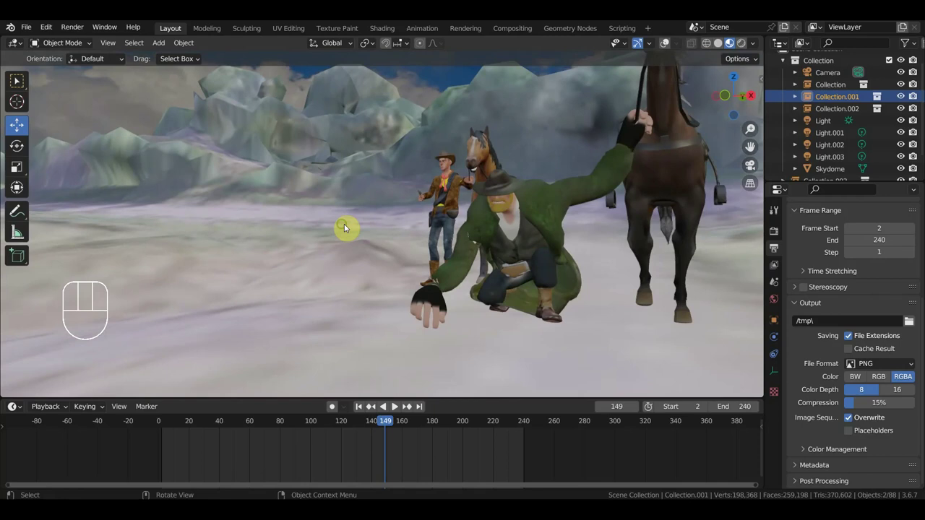
{"action": "middle_click", "coordinate": [465, 237]}
{"action": "left_click_drag", "start_coordinate": [424, 220], "coordinate": [418, 223]}
{"action": "left_click_drag", "start_coordinate": [441, 217], "coordinate": [482, 248]}
{"action": "middle_click", "coordinate": [471, 265]}
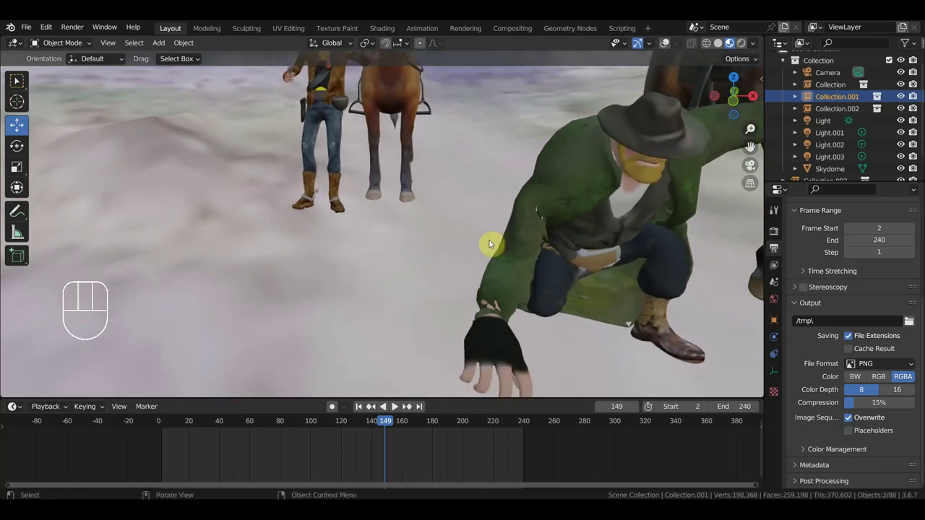
{"action": "middle_click", "coordinate": [522, 228]}
{"action": "left_click_drag", "start_coordinate": [518, 210], "coordinate": [500, 170]}
{"action": "middle_click", "coordinate": [500, 156]}
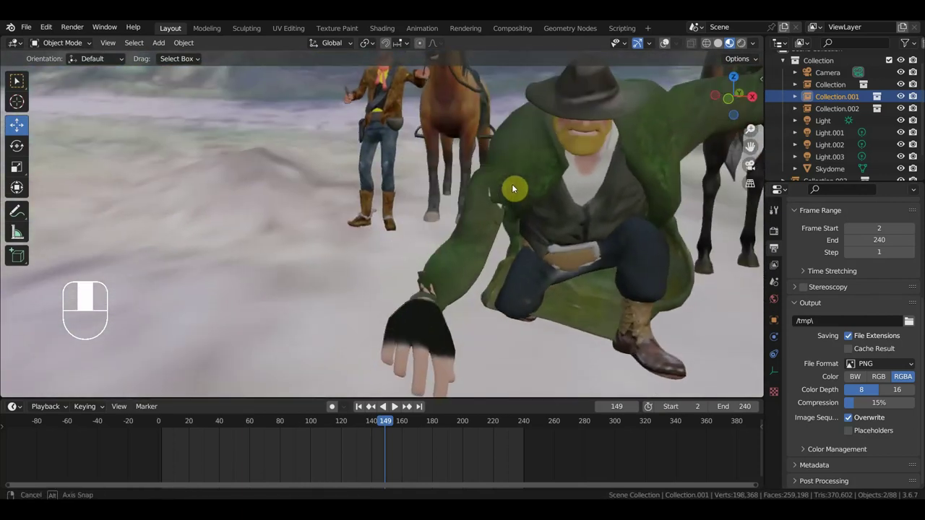
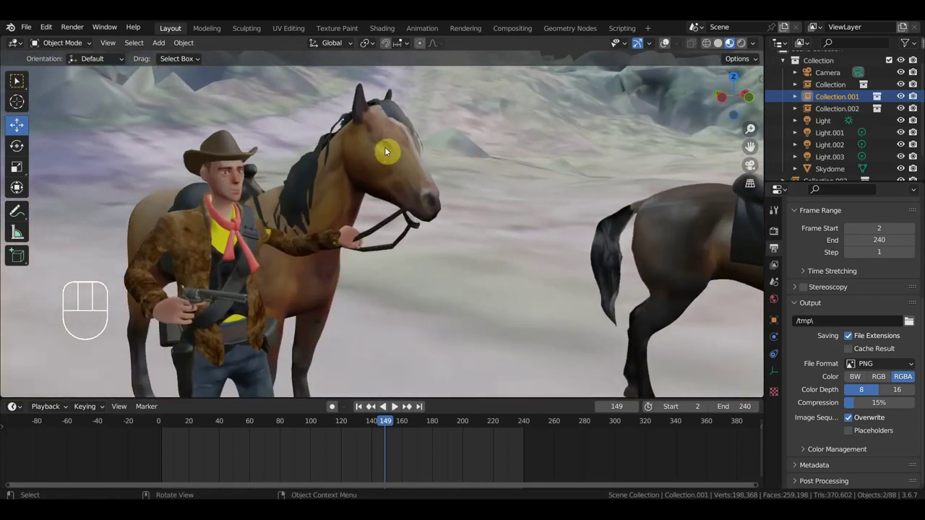
{"action": "middle_click", "coordinate": [459, 215]}
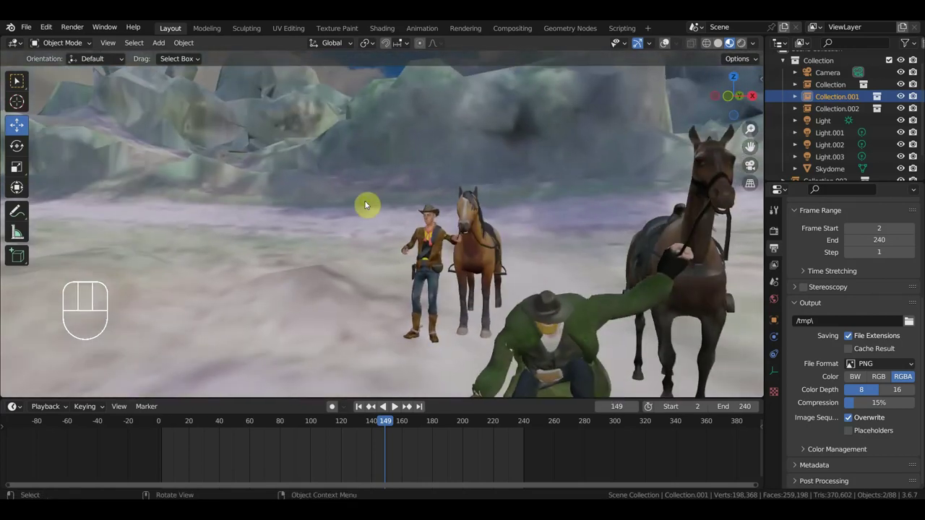
{"action": "middle_click", "coordinate": [551, 234]}
{"action": "left_click_drag", "start_coordinate": [461, 203], "coordinate": [451, 210]}
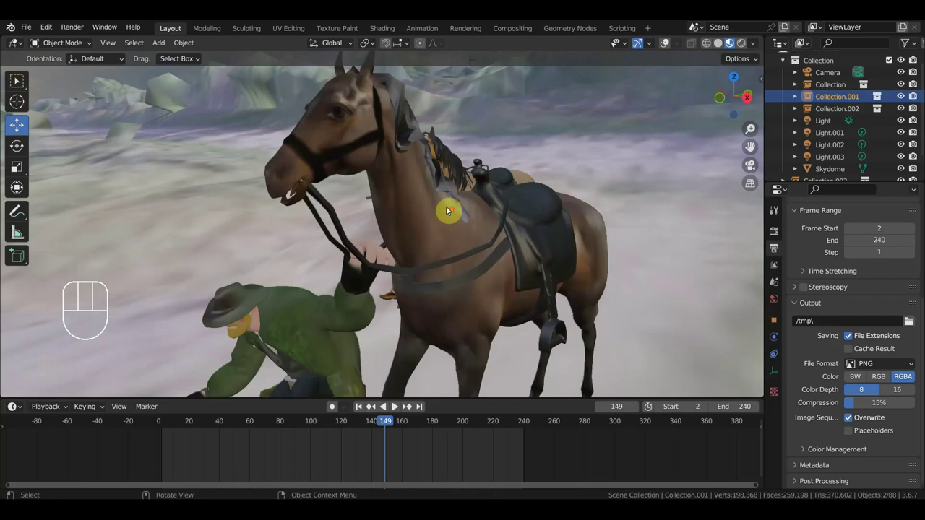
{"action": "middle_click", "coordinate": [451, 210]}
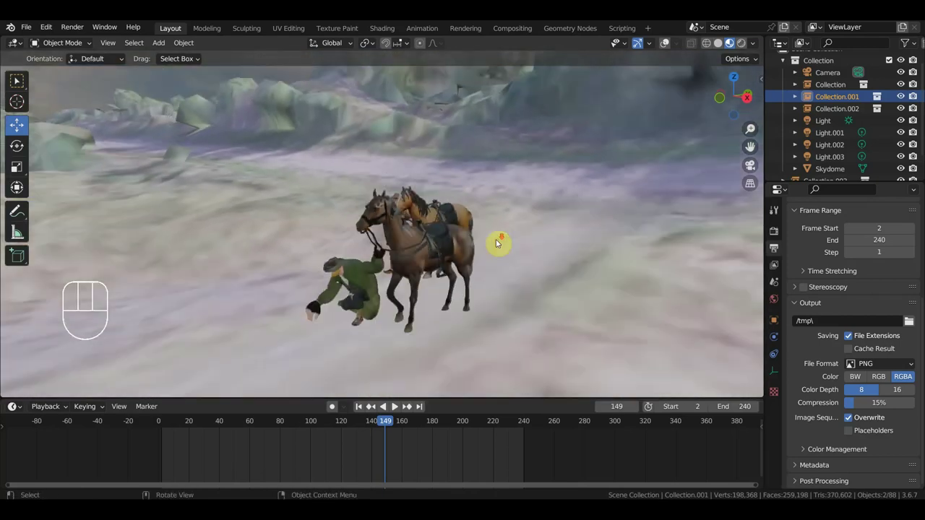
{"action": "middle_click", "coordinate": [500, 244]}
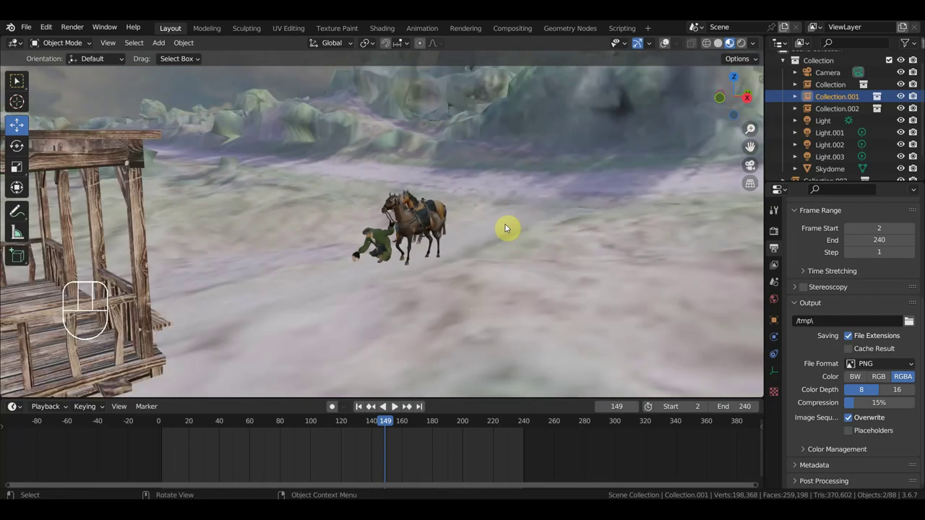
{"action": "left_click_drag", "start_coordinate": [412, 236], "coordinate": [356, 241]}
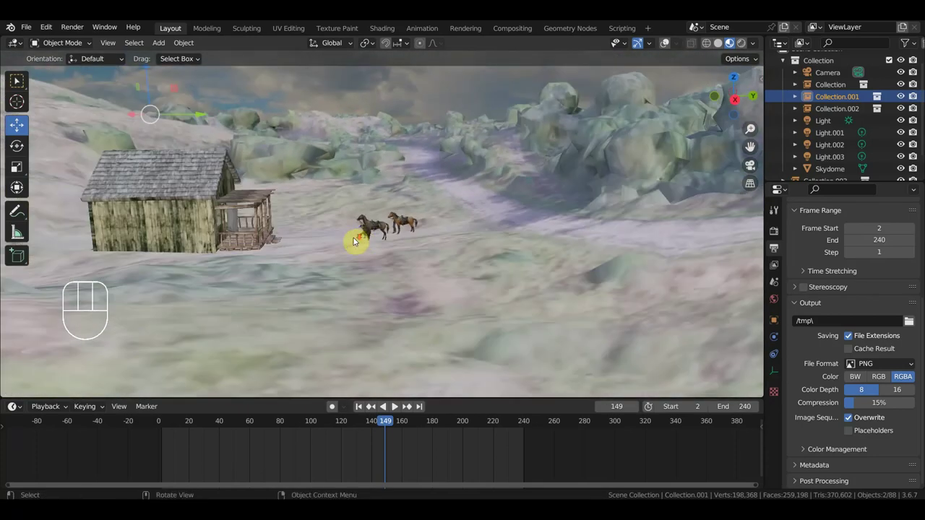
{"action": "middle_click", "coordinate": [386, 246]}
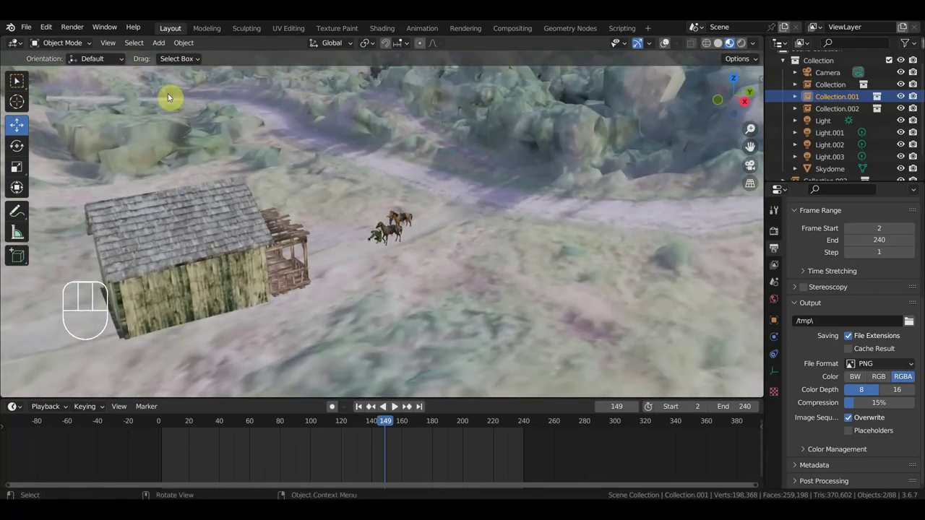
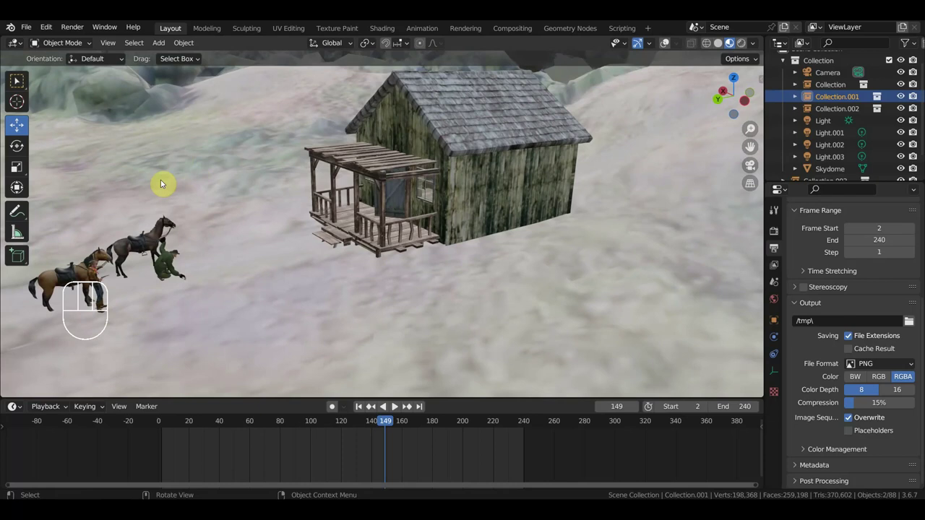
{"action": "left_click_drag", "start_coordinate": [509, 305], "coordinate": [563, 295]}
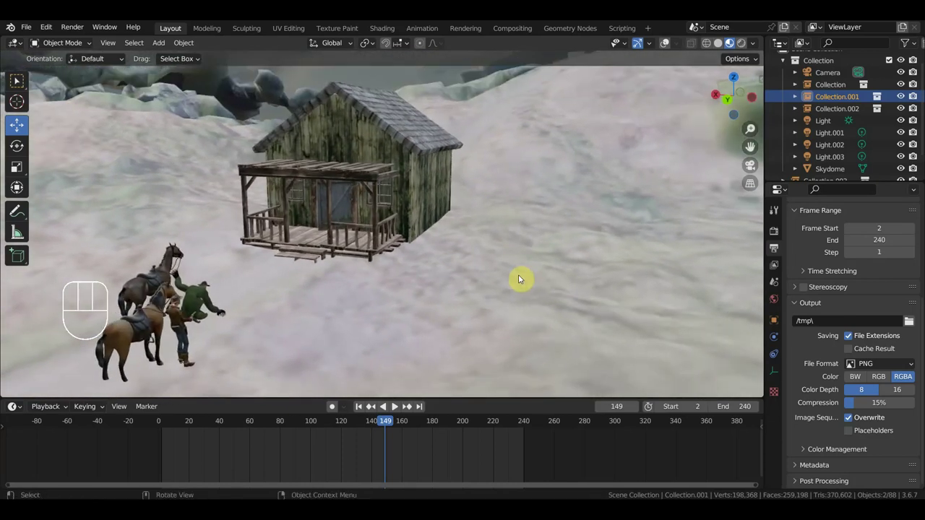
{"action": "left_click_drag", "start_coordinate": [509, 262], "coordinate": [484, 257]}
{"action": "left_click_drag", "start_coordinate": [466, 259], "coordinate": [346, 252]}
{"action": "middle_click", "coordinate": [297, 262]}
{"action": "left_click_drag", "start_coordinate": [549, 231], "coordinate": [664, 233]}
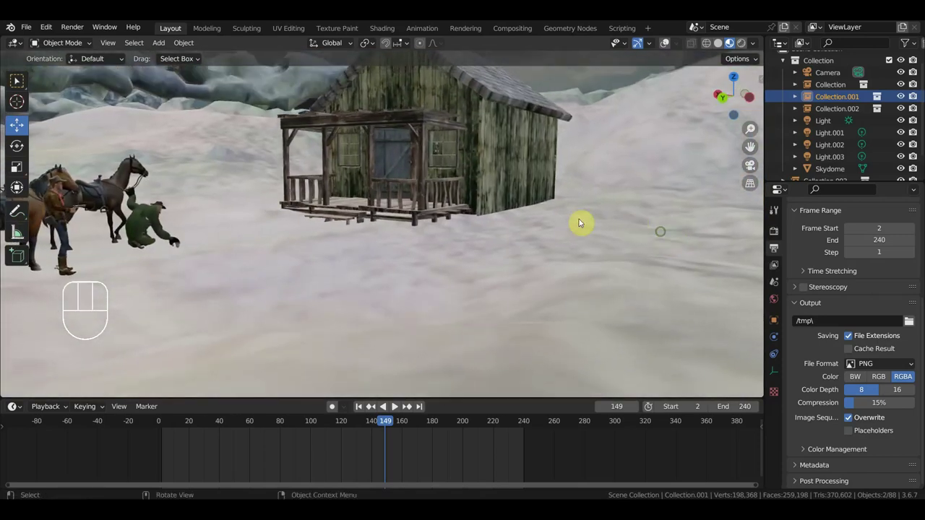
{"action": "middle_click", "coordinate": [577, 241]}
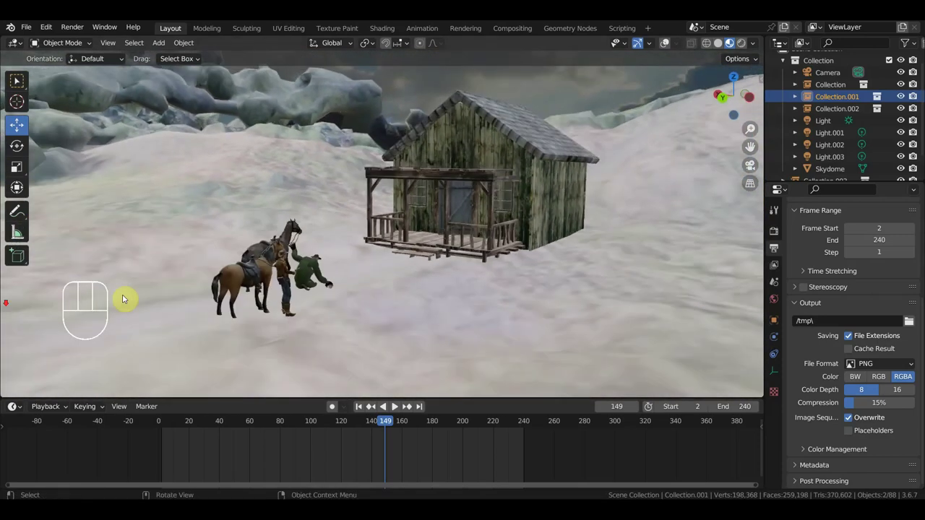
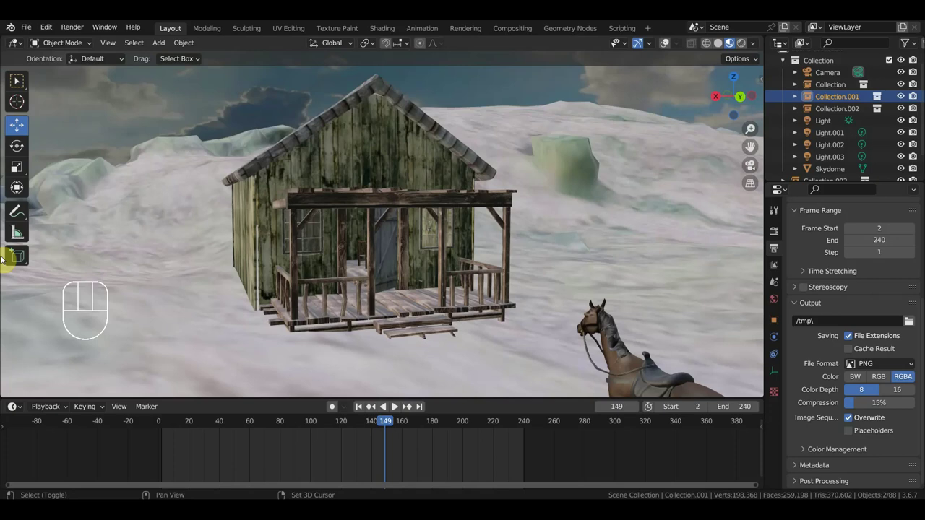
{"action": "middle_click", "coordinate": [367, 254]}
{"action": "middle_click", "coordinate": [424, 257]}
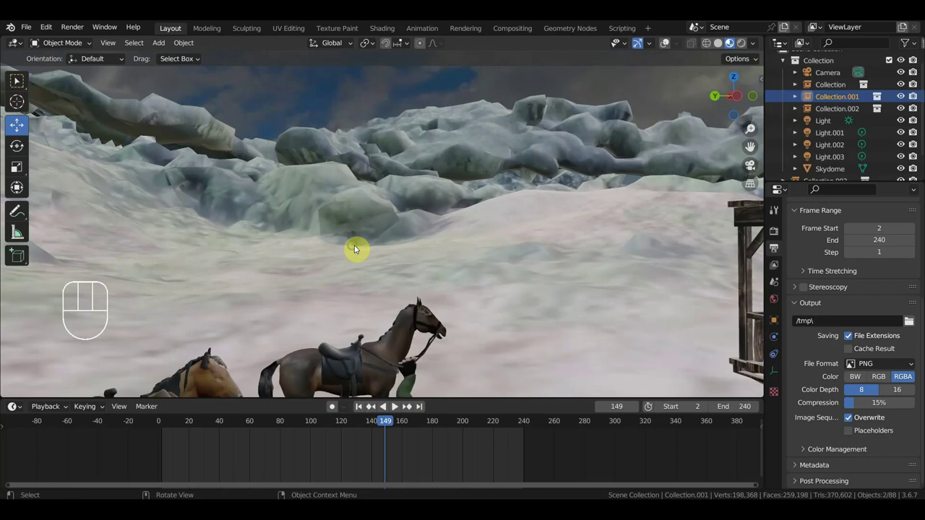
{"action": "left_click_drag", "start_coordinate": [490, 273], "coordinate": [346, 272]}
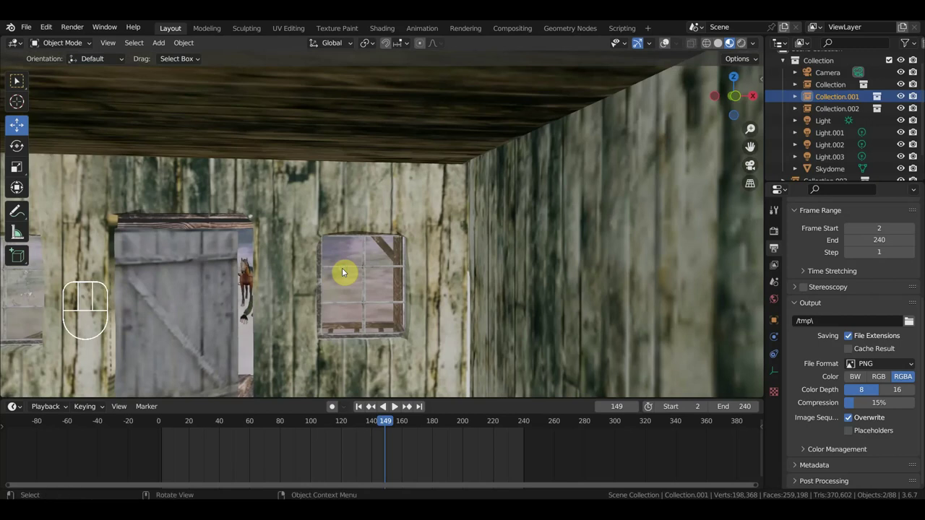
{"action": "left_click_drag", "start_coordinate": [346, 272], "coordinate": [347, 271]}
{"action": "left_click_drag", "start_coordinate": [356, 277], "coordinate": [435, 273]}
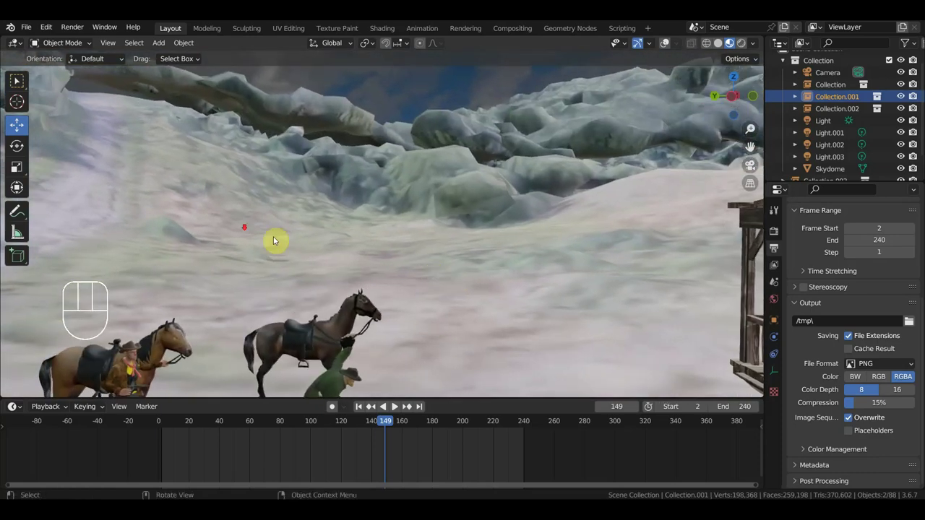
{"action": "left_click_drag", "start_coordinate": [246, 244], "coordinate": [468, 258]}
{"action": "middle_click", "coordinate": [471, 259]}
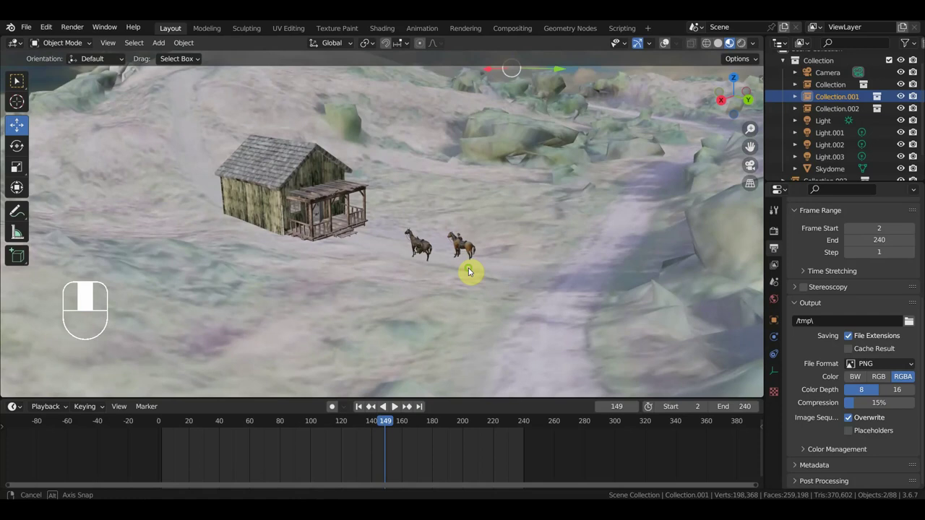
{"action": "left_click_drag", "start_coordinate": [439, 252], "coordinate": [513, 250]}
{"action": "left_click_drag", "start_coordinate": [422, 257], "coordinate": [444, 233]}
{"action": "left_click_drag", "start_coordinate": [416, 258], "coordinate": [521, 247]}
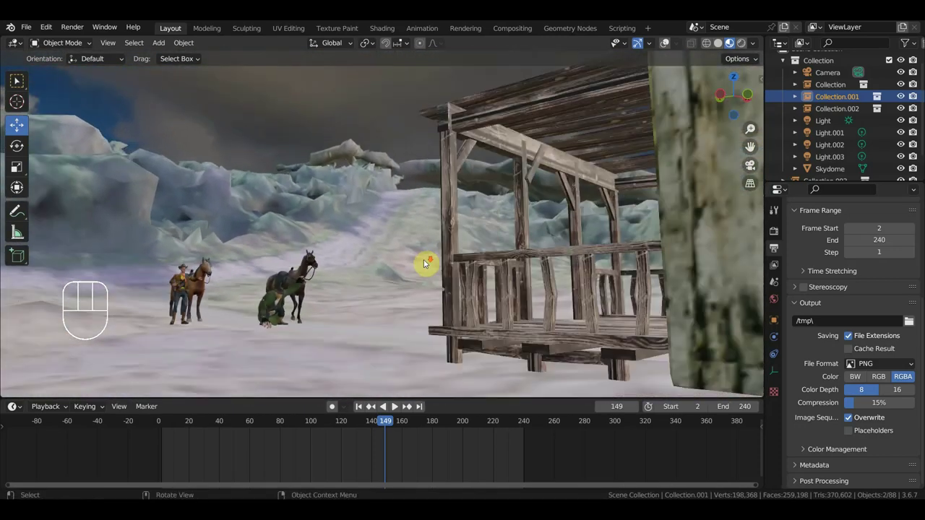
{"action": "middle_click", "coordinate": [245, 299]}
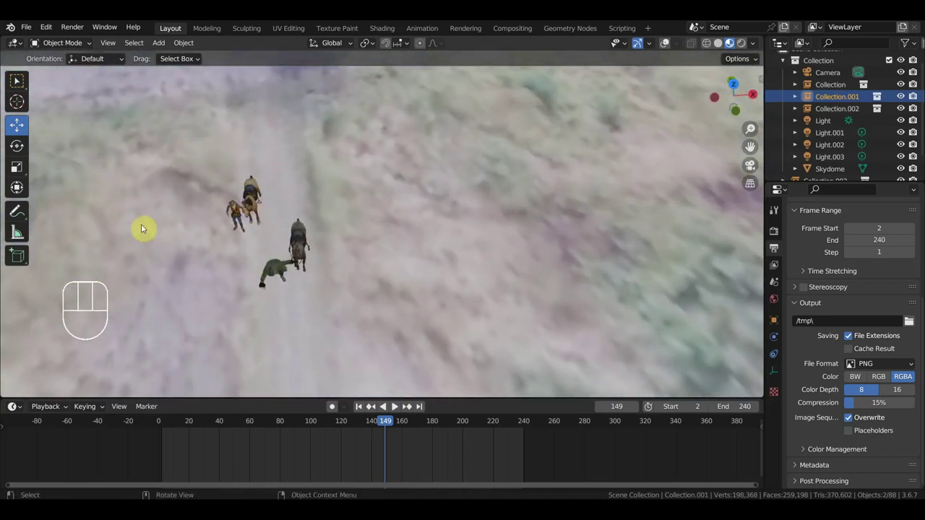
{"action": "middle_click", "coordinate": [321, 289]}
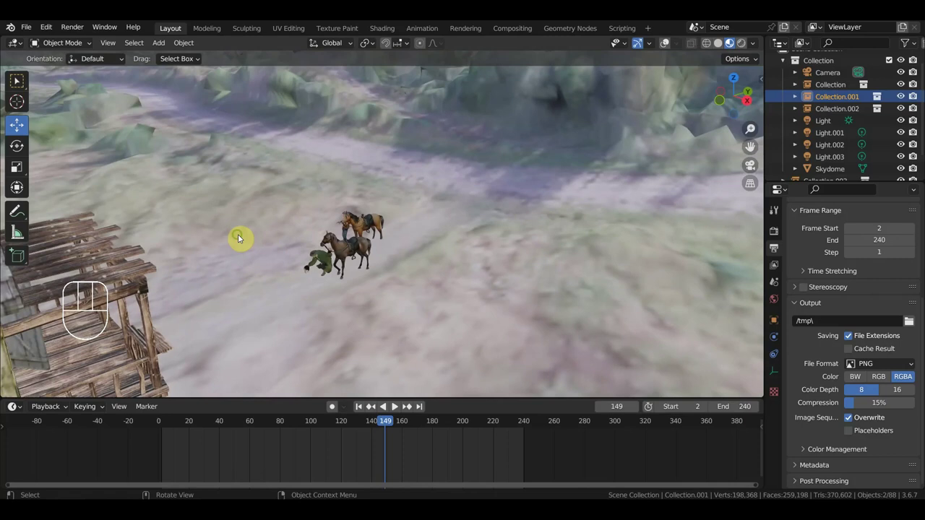
{"action": "middle_click", "coordinate": [357, 253]}
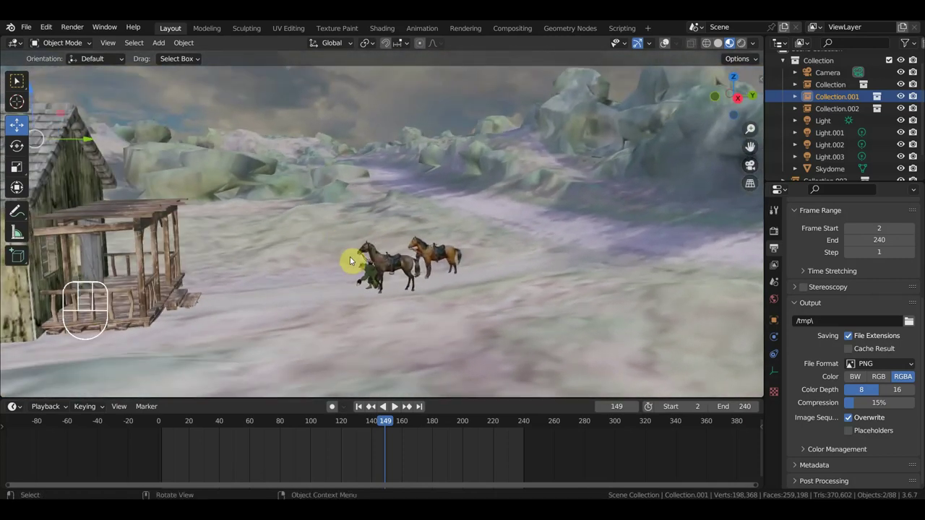
{"action": "left_click_drag", "start_coordinate": [481, 293], "coordinate": [257, 287]}
{"action": "middle_click", "coordinate": [418, 287]}
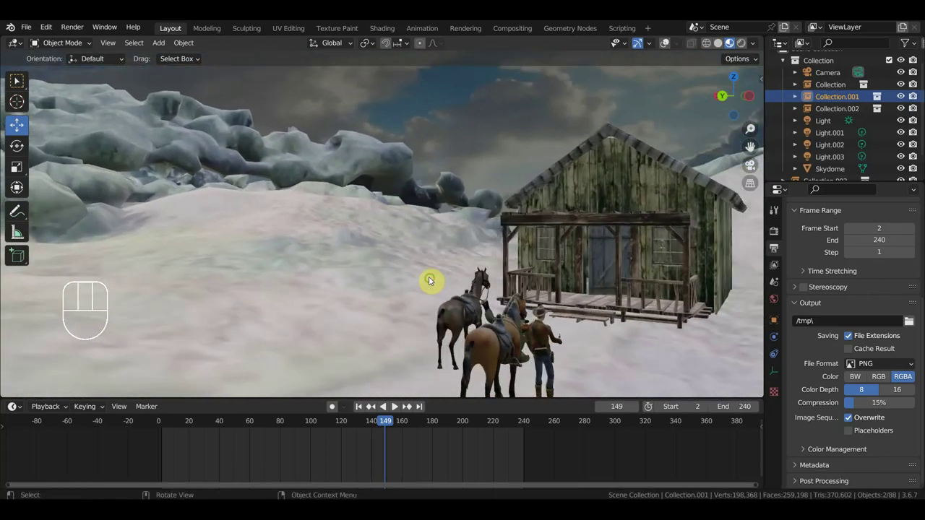
{"action": "middle_click", "coordinate": [577, 291]}
{"action": "middle_click", "coordinate": [451, 250]}
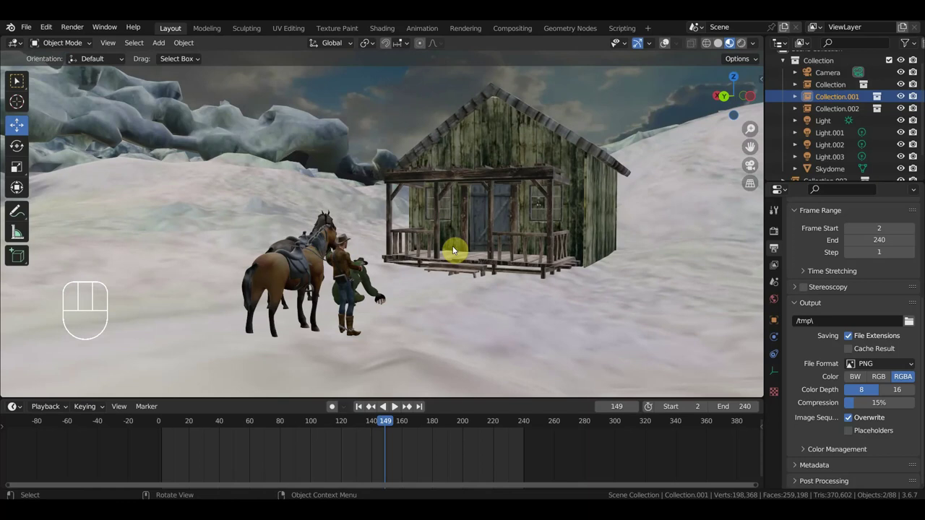
{"action": "left_click_drag", "start_coordinate": [404, 275], "coordinate": [500, 281]}
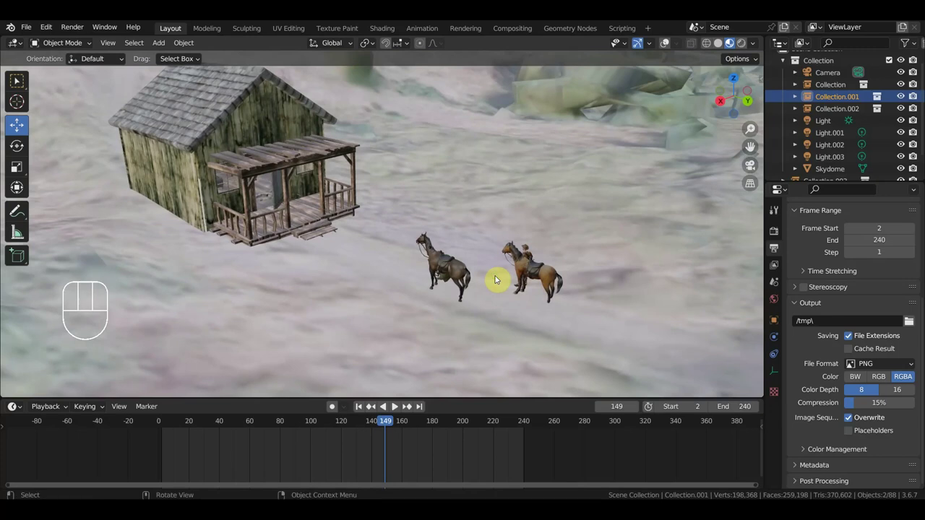
{"action": "middle_click", "coordinate": [505, 282]}
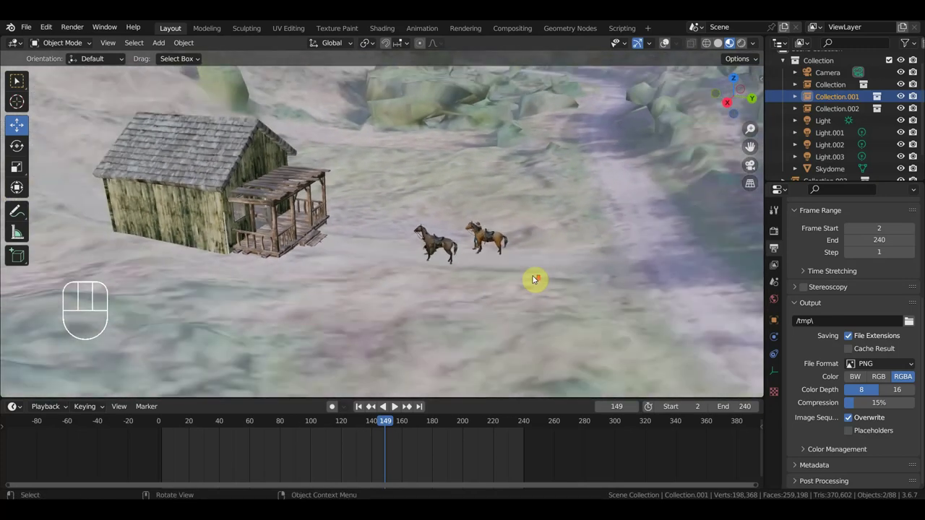
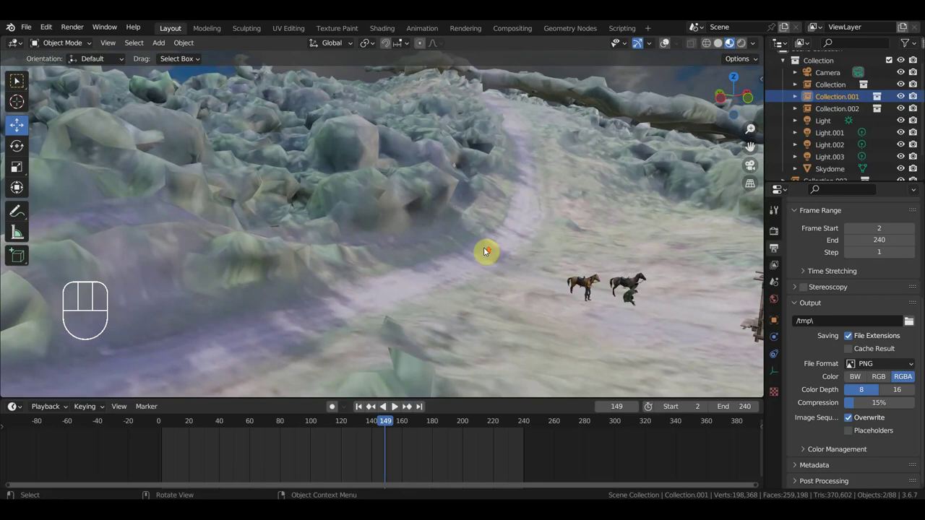
{"action": "middle_click", "coordinate": [483, 253]}
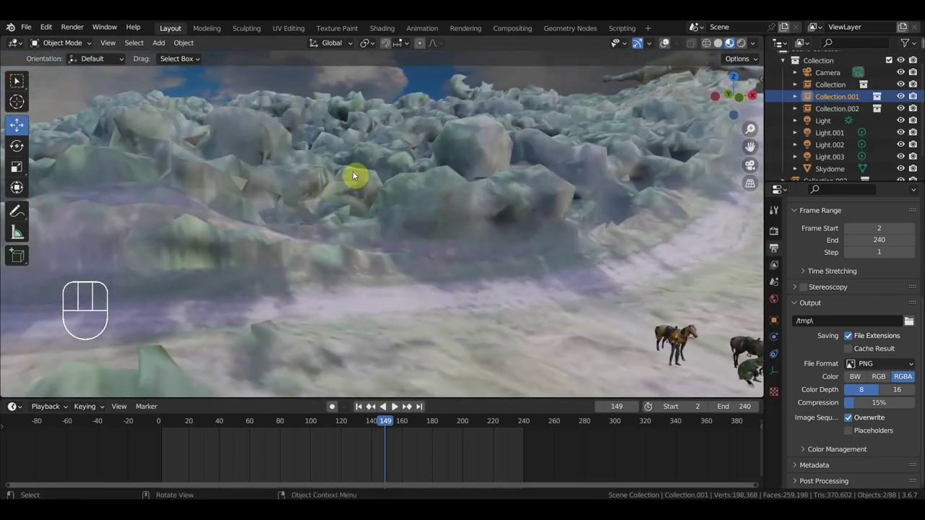
{"action": "middle_click", "coordinate": [491, 177]}
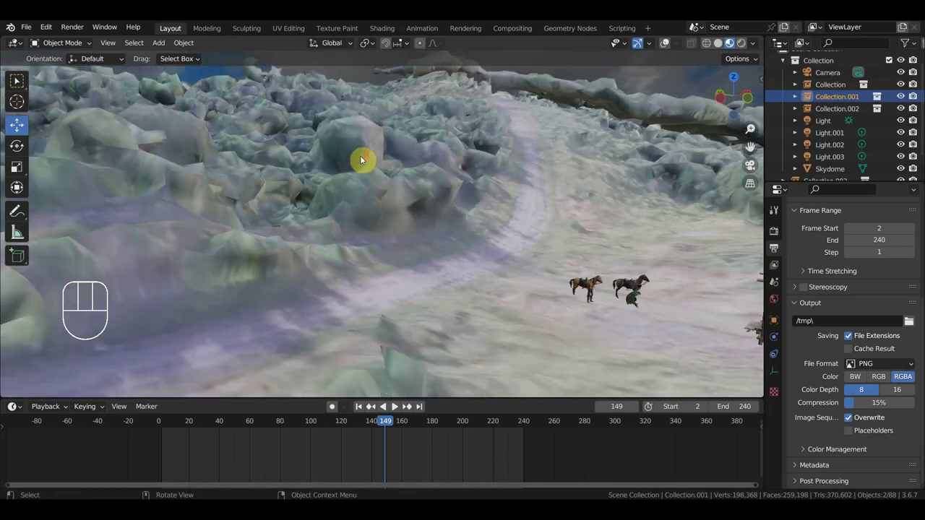
{"action": "middle_click", "coordinate": [386, 167]}
{"action": "middle_click", "coordinate": [385, 177]}
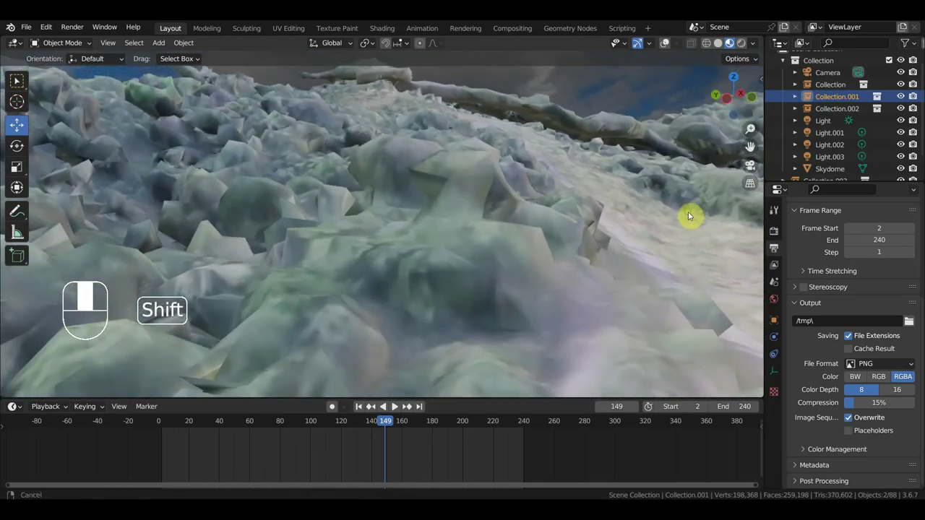
{"action": "left_click_drag", "start_coordinate": [518, 210], "coordinate": [510, 232]}
{"action": "middle_click", "coordinate": [510, 234]}
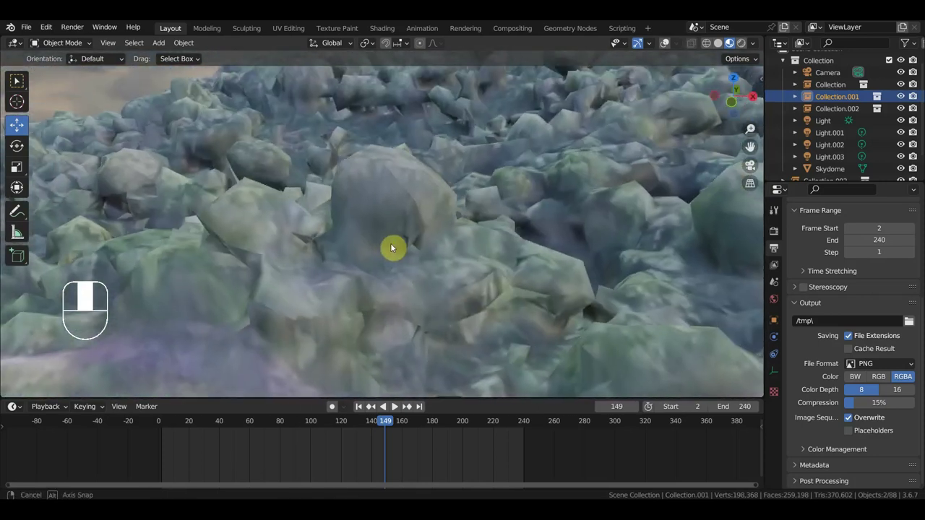
{"action": "middle_click", "coordinate": [557, 240]}
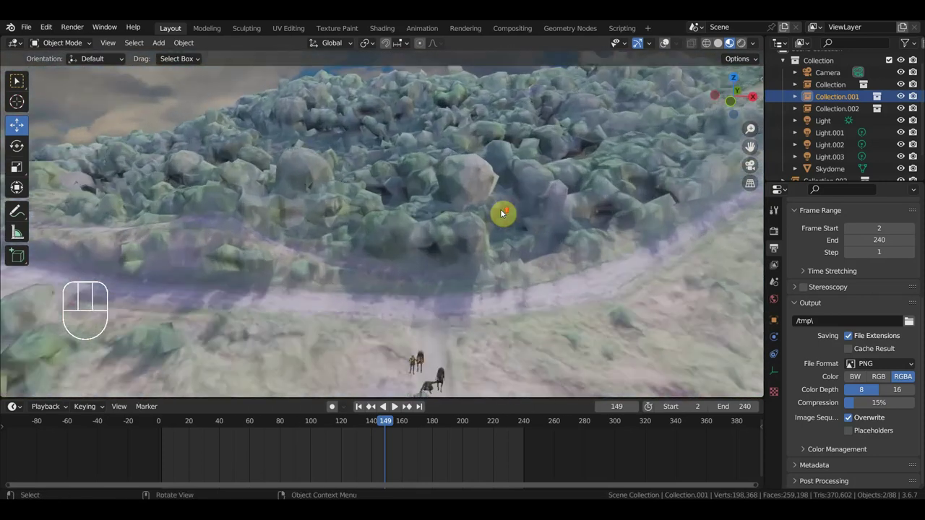
{"action": "left_click_drag", "start_coordinate": [505, 215], "coordinate": [444, 208]}
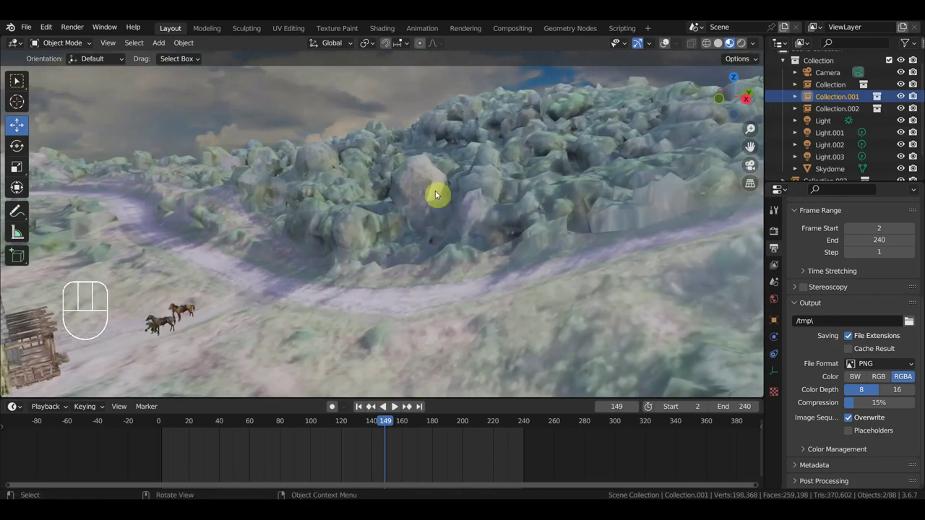
{"action": "left_click_drag", "start_coordinate": [518, 209], "coordinate": [657, 199]}
{"action": "middle_click", "coordinate": [660, 198]}
{"action": "middle_click", "coordinate": [554, 190]}
{"action": "middle_click", "coordinate": [646, 194]}
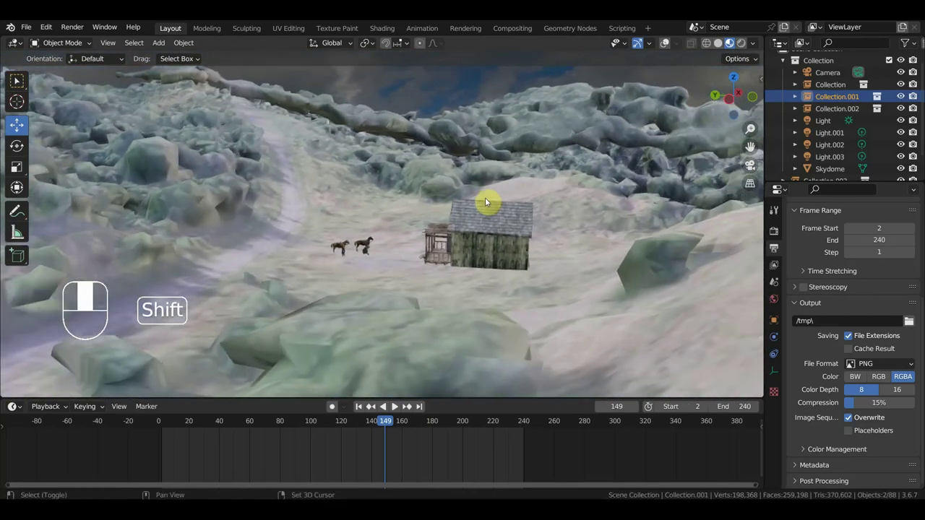
{"action": "left_click_drag", "start_coordinate": [534, 207], "coordinate": [585, 202]}
{"action": "middle_click", "coordinate": [578, 203]}
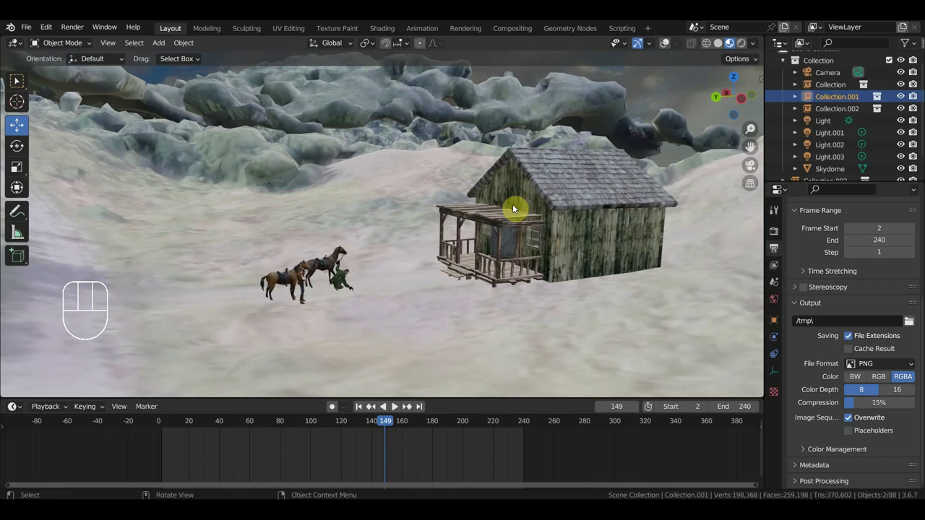
{"action": "left_click_drag", "start_coordinate": [536, 206], "coordinate": [461, 210]}
{"action": "left_click_drag", "start_coordinate": [364, 236], "coordinate": [463, 247]}
{"action": "middle_click", "coordinate": [459, 247]}
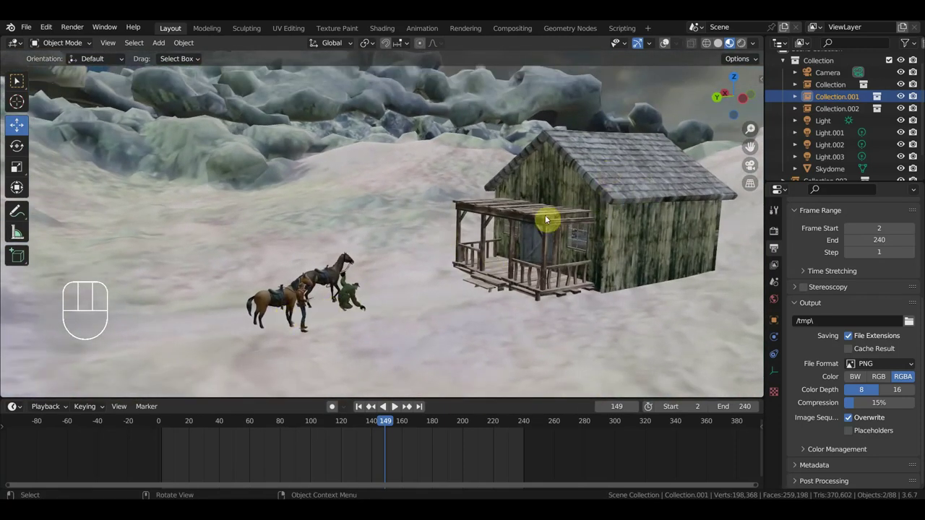
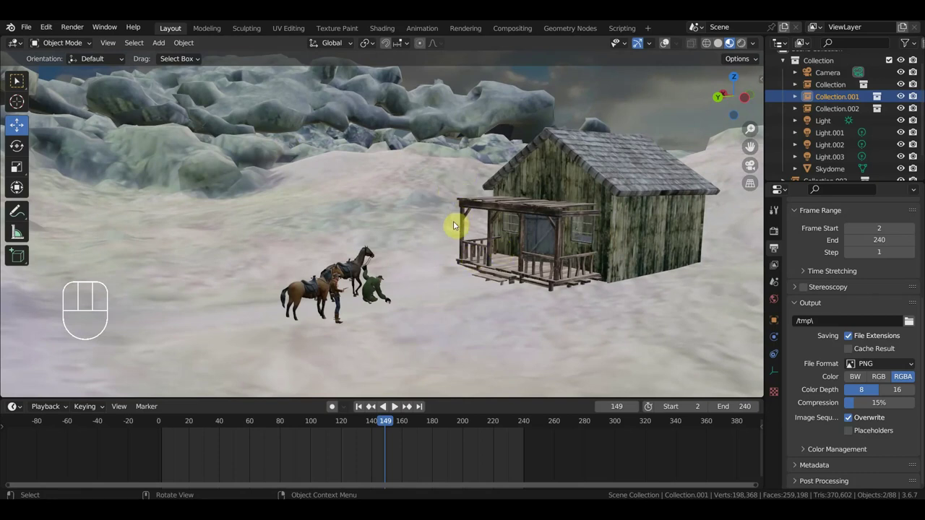
{"action": "left_click_drag", "start_coordinate": [447, 229], "coordinate": [308, 232]}
{"action": "left_click_drag", "start_coordinate": [321, 231], "coordinate": [139, 234]}
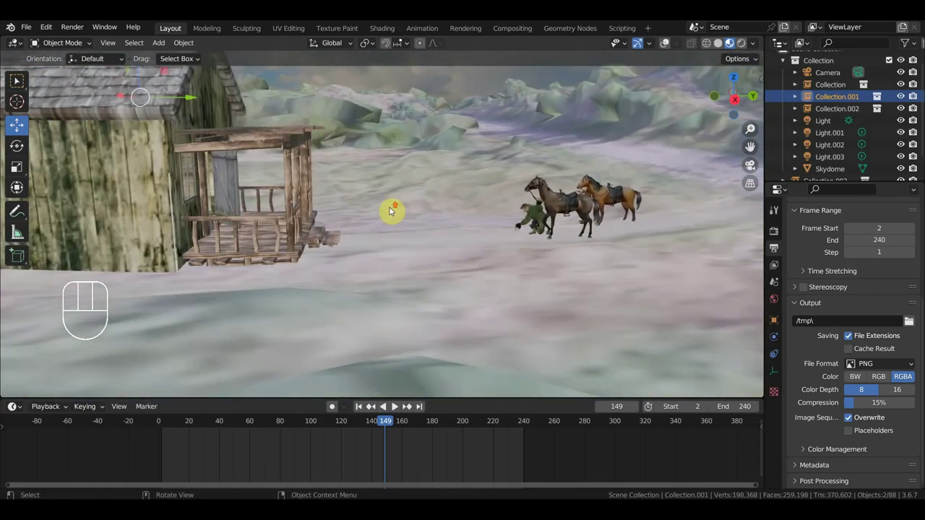
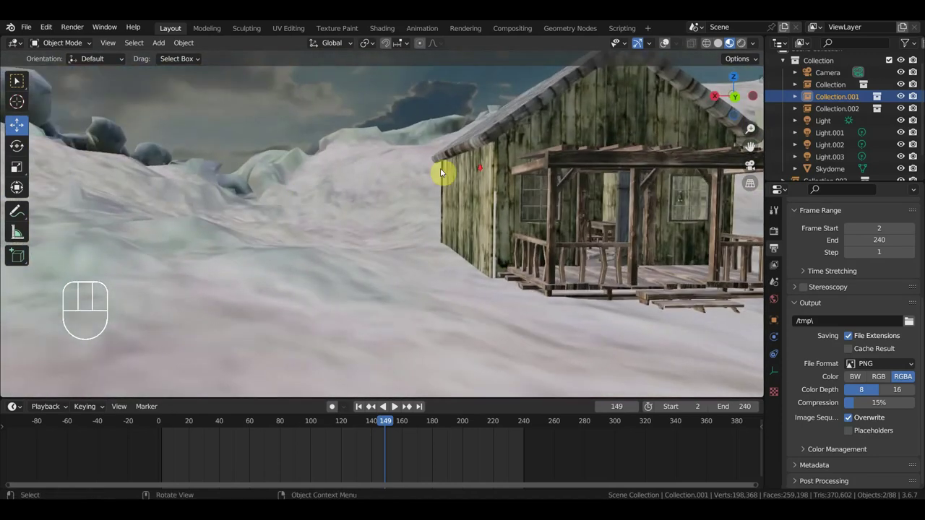
{"action": "left_click_drag", "start_coordinate": [534, 180], "coordinate": [455, 182]}
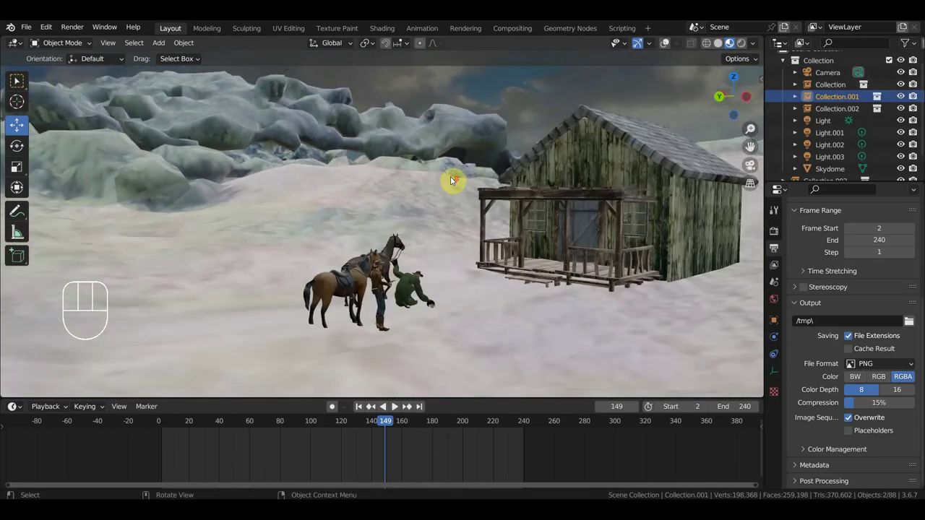
{"action": "middle_click", "coordinate": [570, 169]}
{"action": "middle_click", "coordinate": [568, 163]}
{"action": "middle_click", "coordinate": [581, 175]}
{"action": "middle_click", "coordinate": [563, 164]}
{"action": "middle_click", "coordinate": [551, 168]}
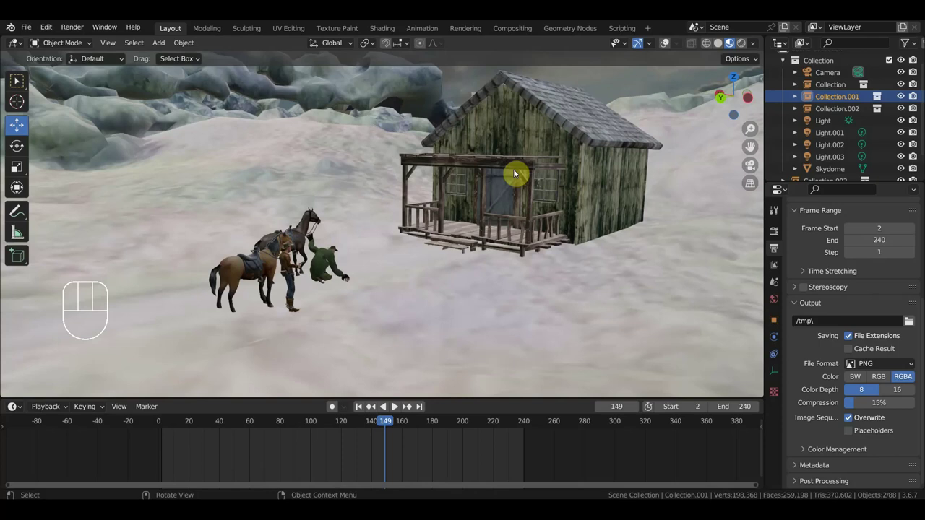
{"action": "left_click_drag", "start_coordinate": [514, 199], "coordinate": [506, 201]}
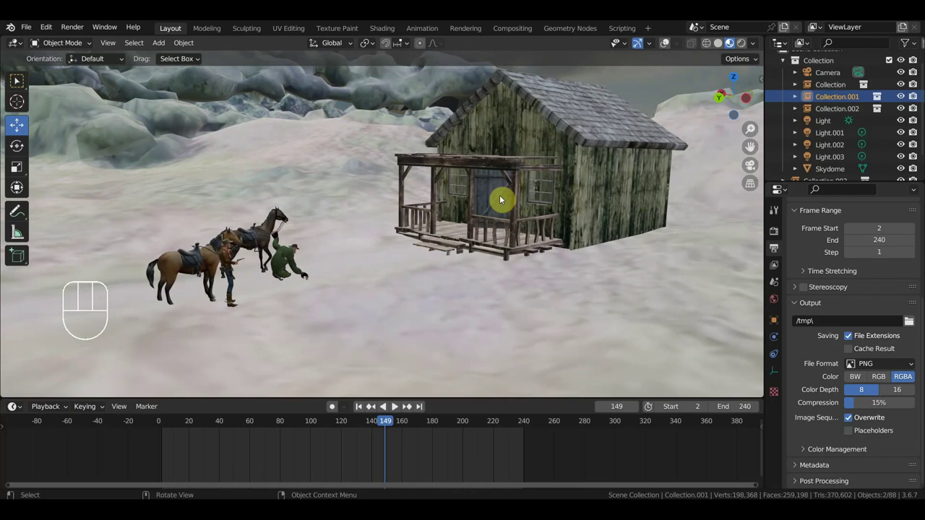